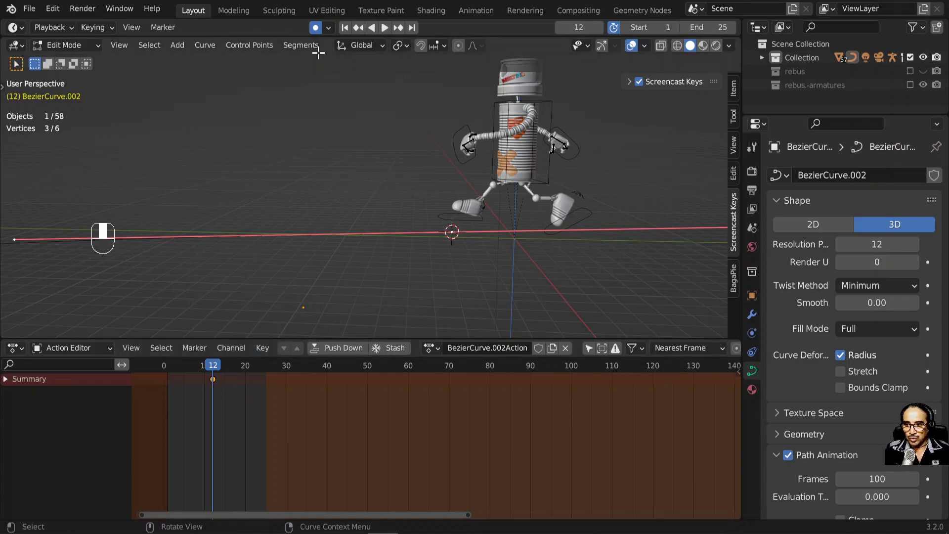
Step: Leave edit mode on the path and select the robot rig in the viewport
left_click(316, 36)
left_click_drag(214, 396, 325, 219)
key("x")
key("Tab")
left_click_drag(325, 219, 430, 211)
left_click(430, 212)
left_click_drag(430, 211, 159, 370)
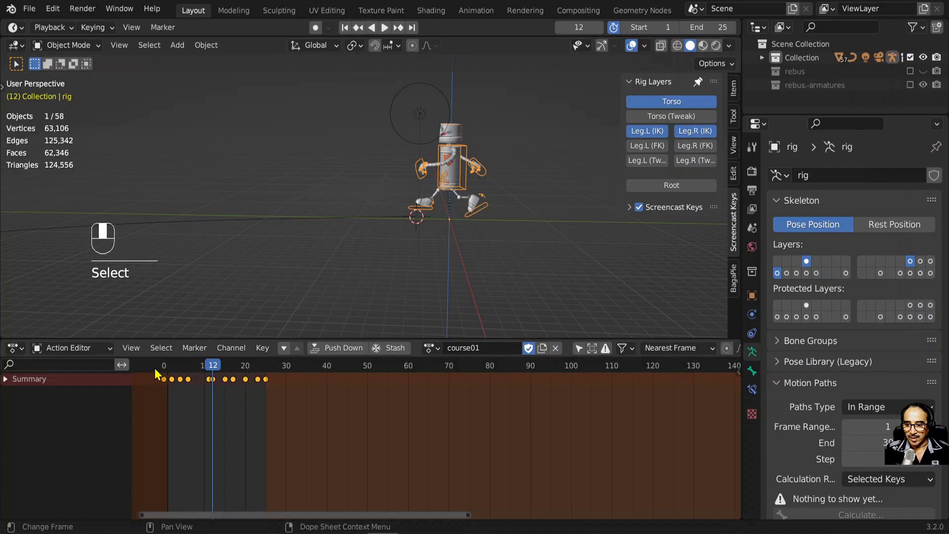
Step: Move the playhead to frame 32, then select the Bezier path and enter its edit mode
left_click_drag(172, 367, 303, 223)
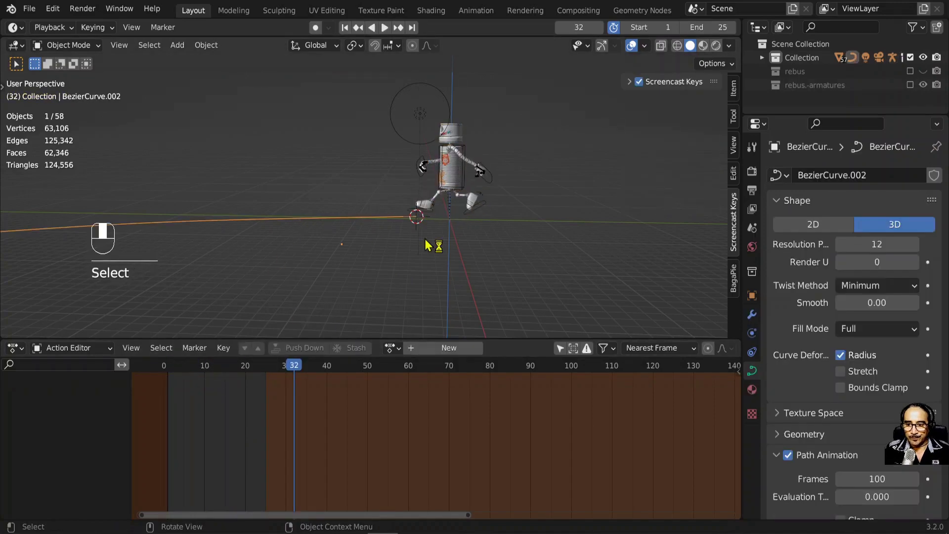
left_click_drag(481, 227, 536, 252)
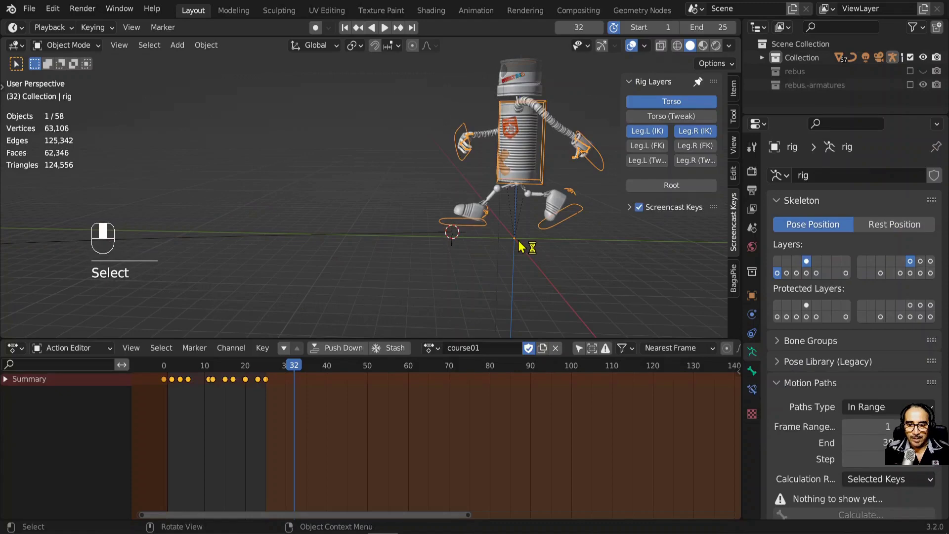
key("shift+s")
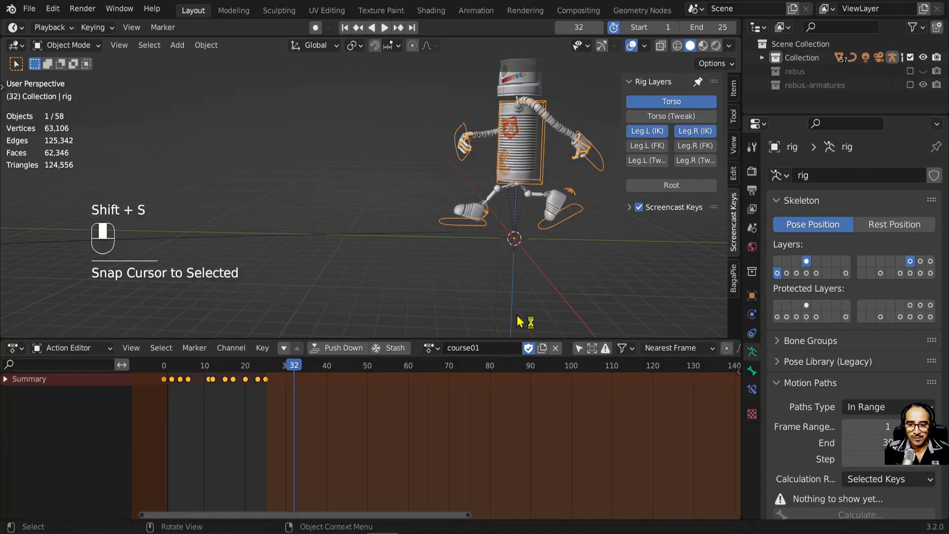
left_click(426, 231)
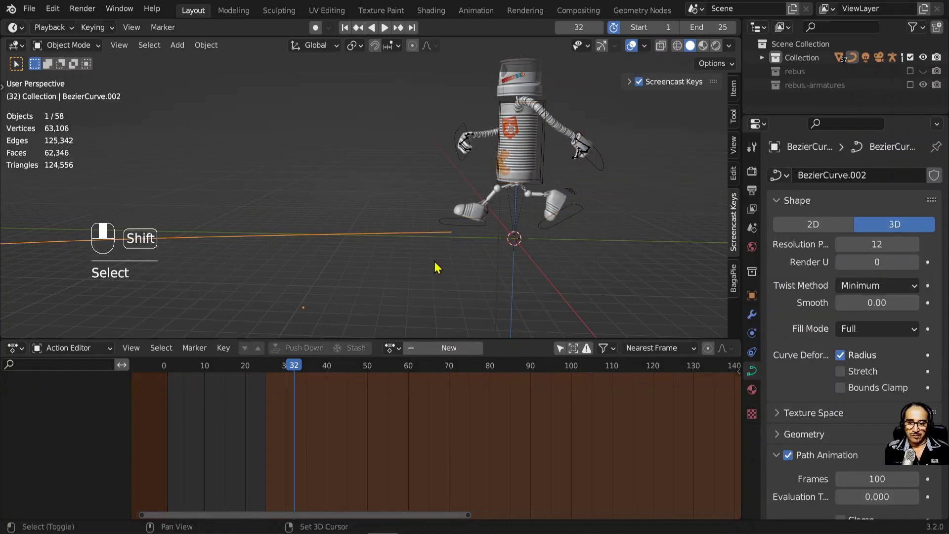
key("Tab")
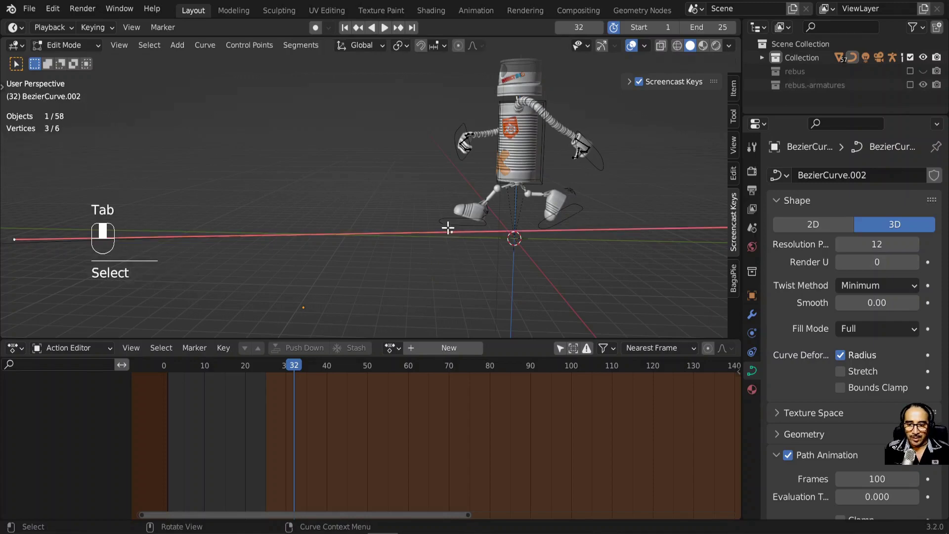
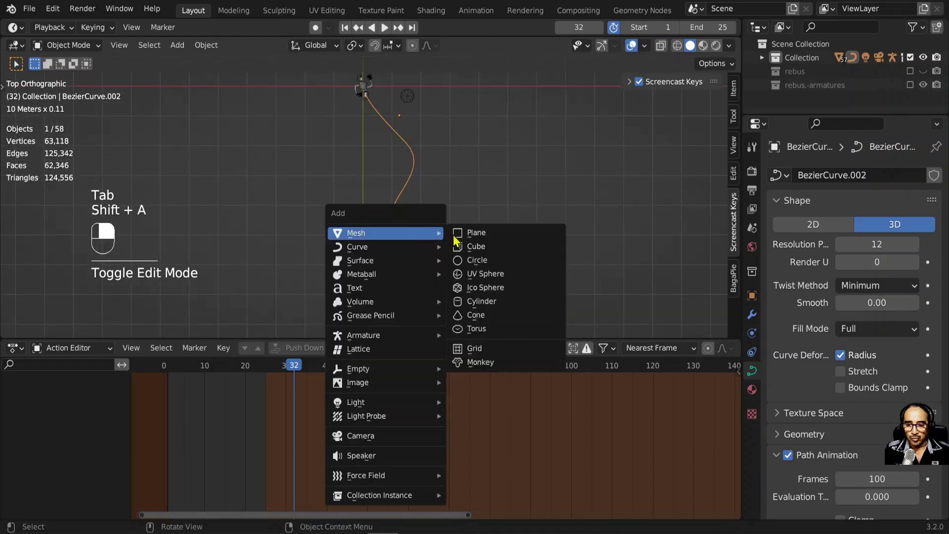
Step: Add a cube, resize it from the side view, and parent the robot rig to the path with Ctrl+P
left_click_drag(487, 263, 399, 215)
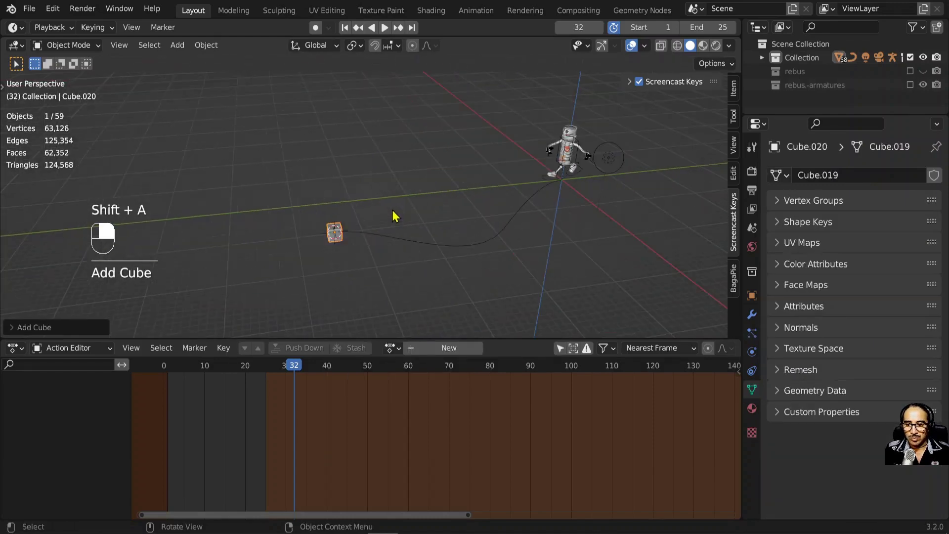
key("s")
key("KP_3")
key("s")
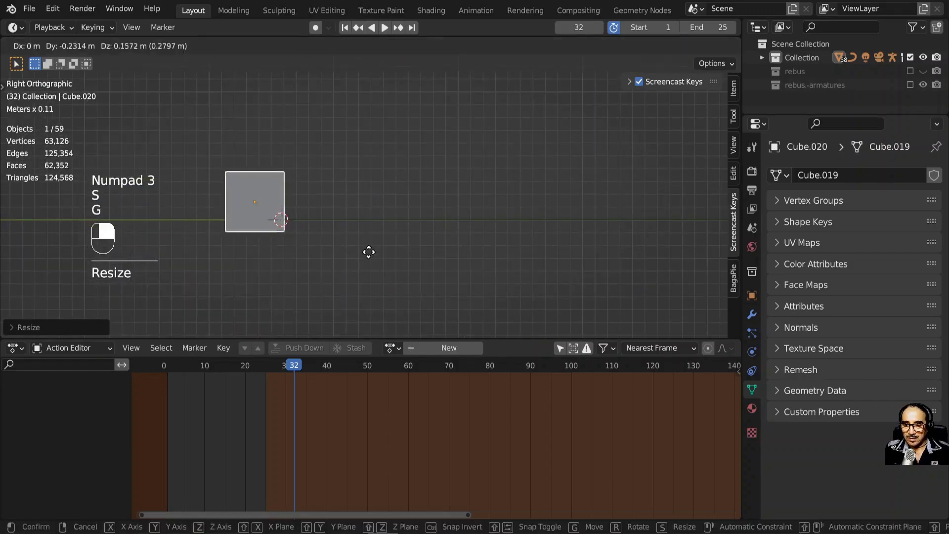
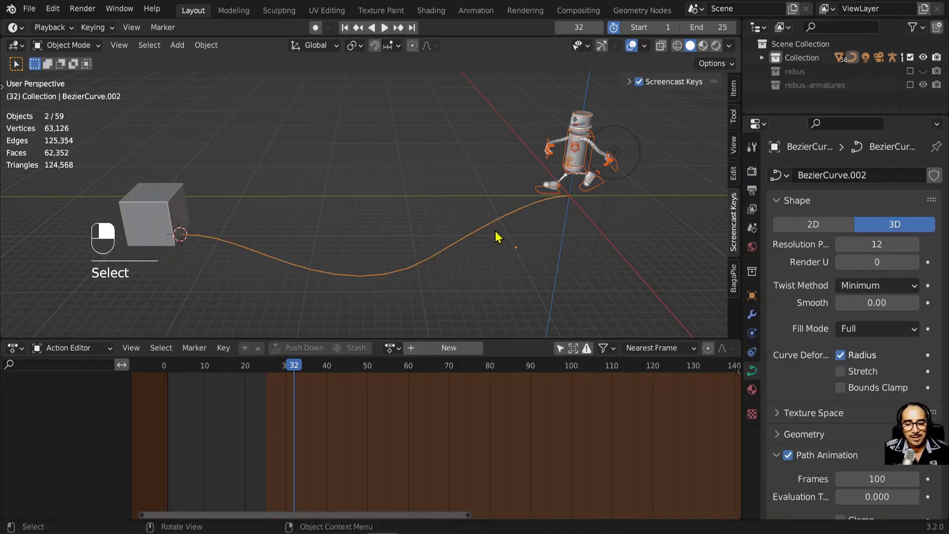
key("ctrl+p")
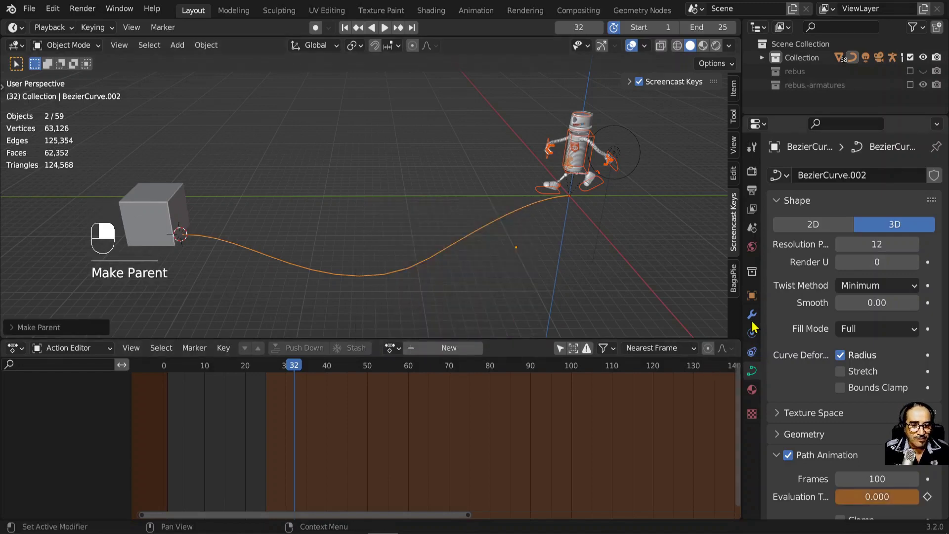
Step: Add a Follow Path object constraint to the robot rig, leaving its target empty
middle_click(757, 315)
right_click(757, 315)
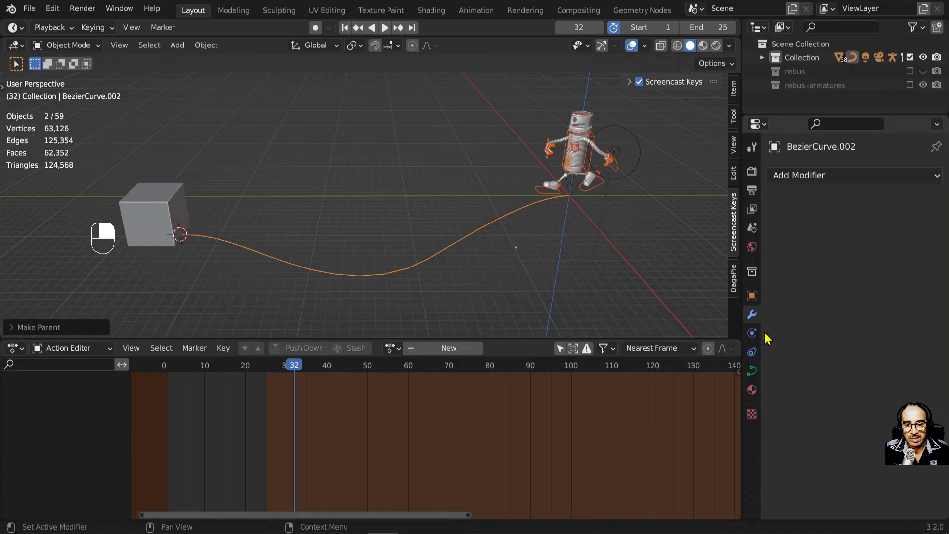
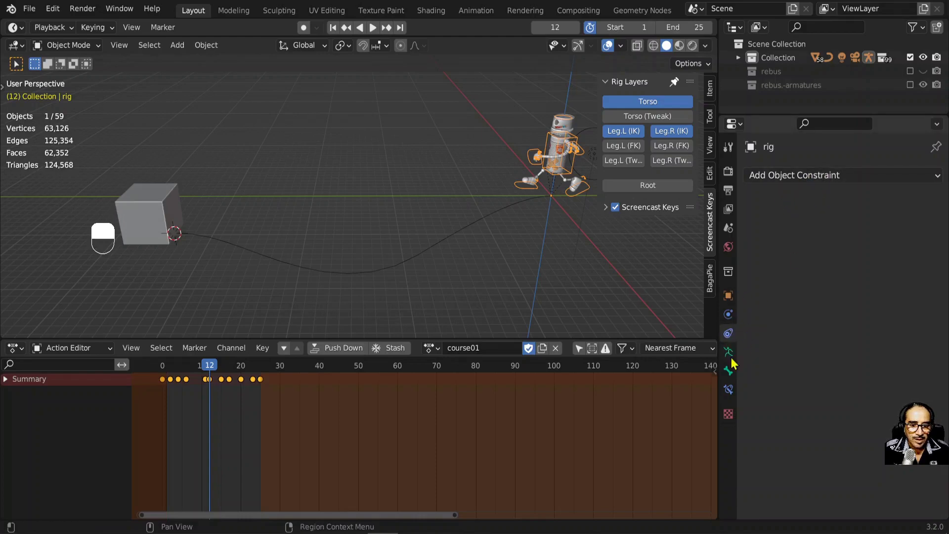
left_click_drag(735, 395, 729, 318)
left_click_drag(729, 317, 732, 333)
left_click_drag(732, 333, 810, 180)
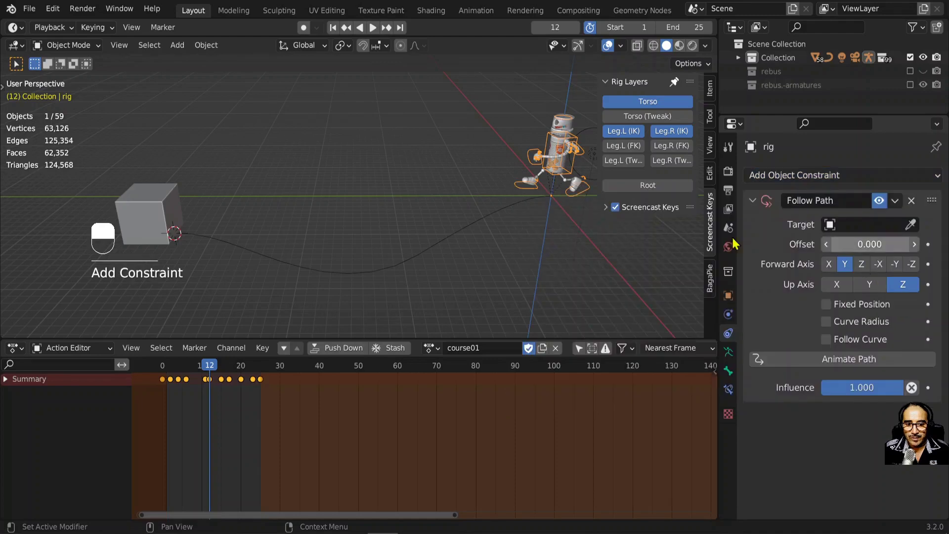
Step: Target the Follow Path constraint at BezierCurve.002 and preview the robot sitting on the path
left_click_drag(484, 239, 522, 260)
left_click_drag(553, 255, 493, 246)
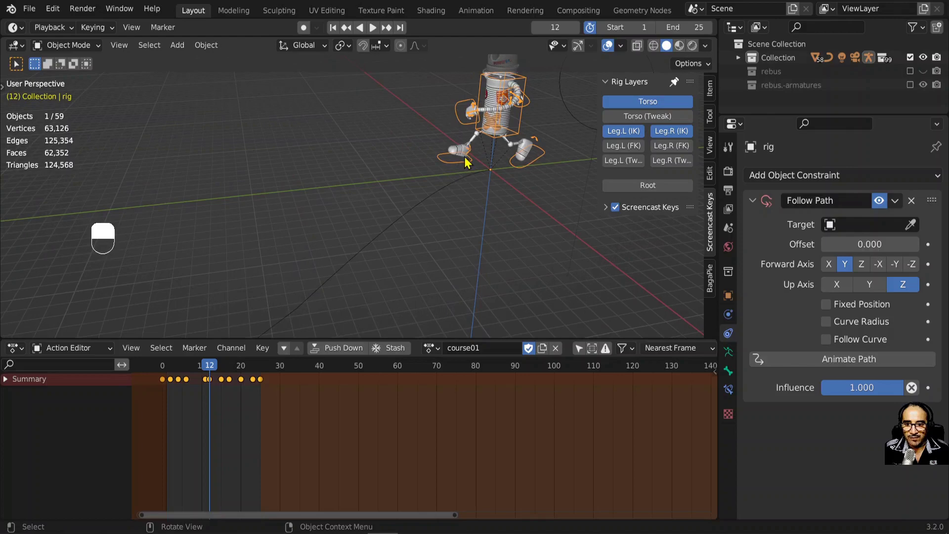
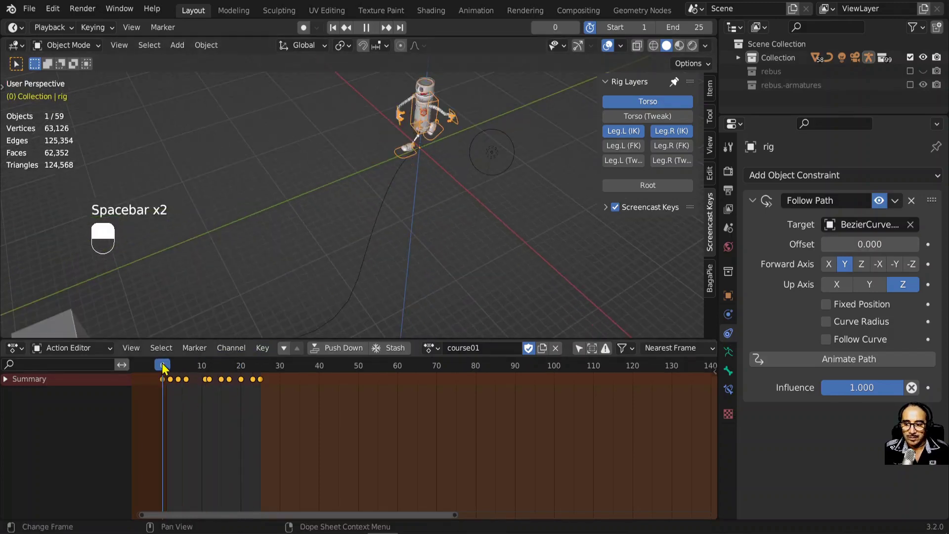
key("space")
key("space")
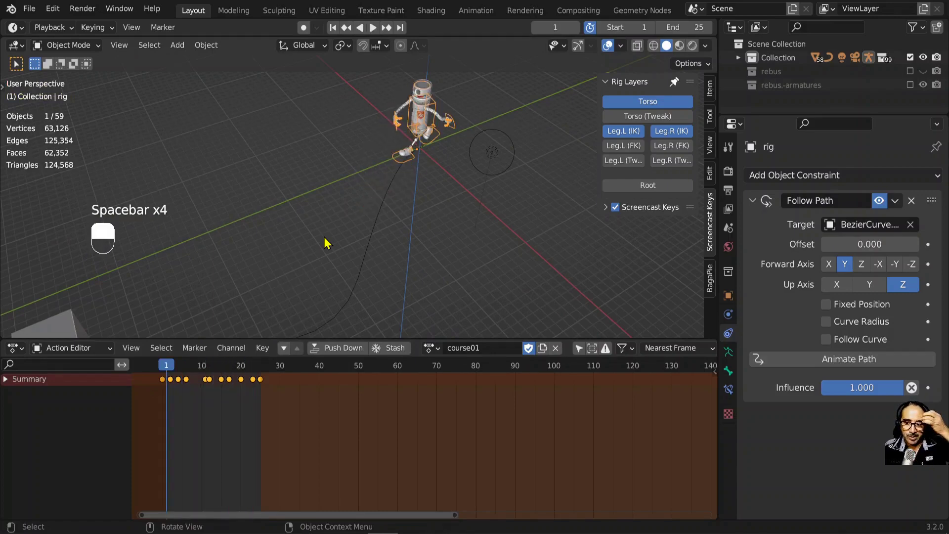
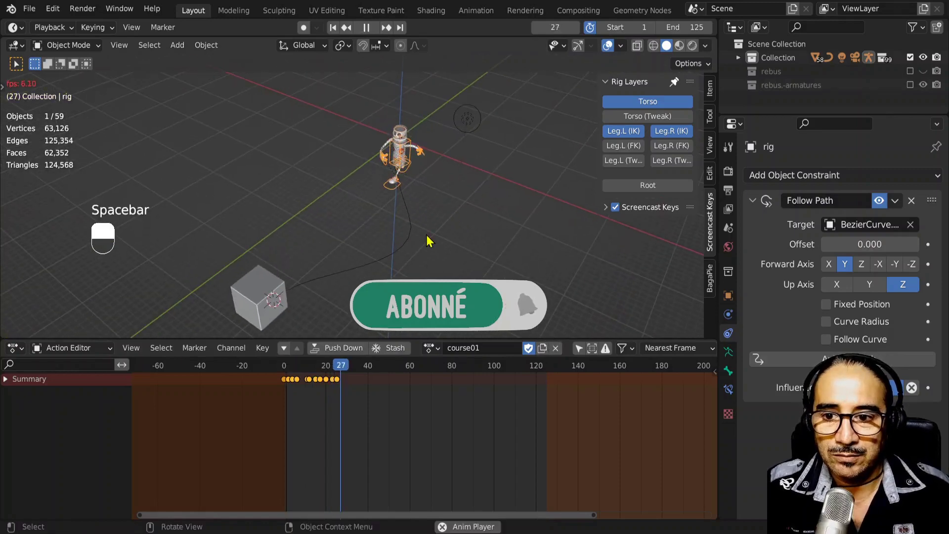
Step: Preview the robot travelling the path from a top view and stop at the start frame
middle_click(447, 259)
key("space")
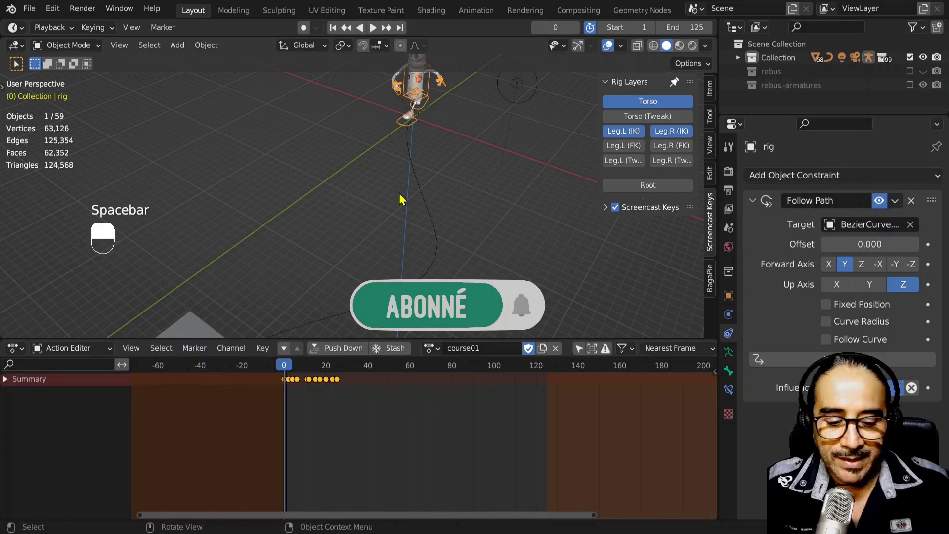
key("KP_7")
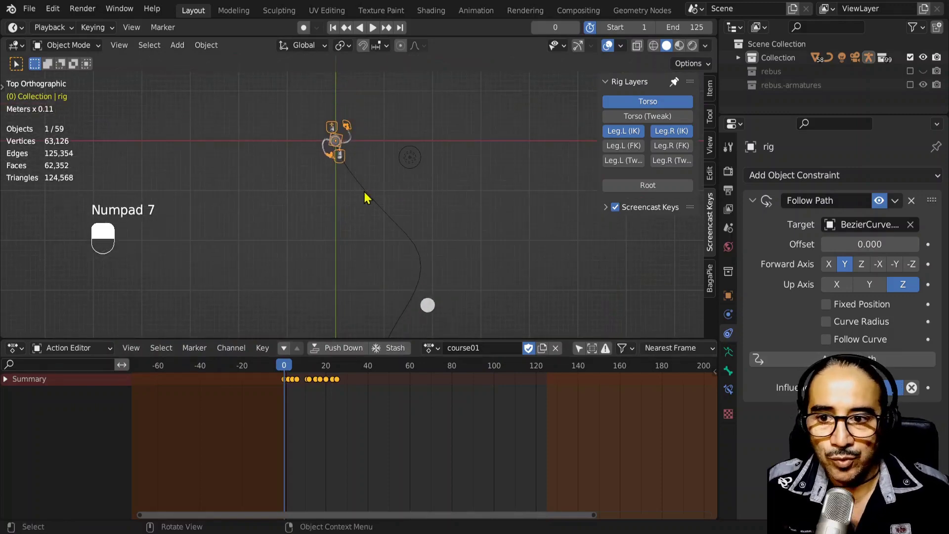
key("space")
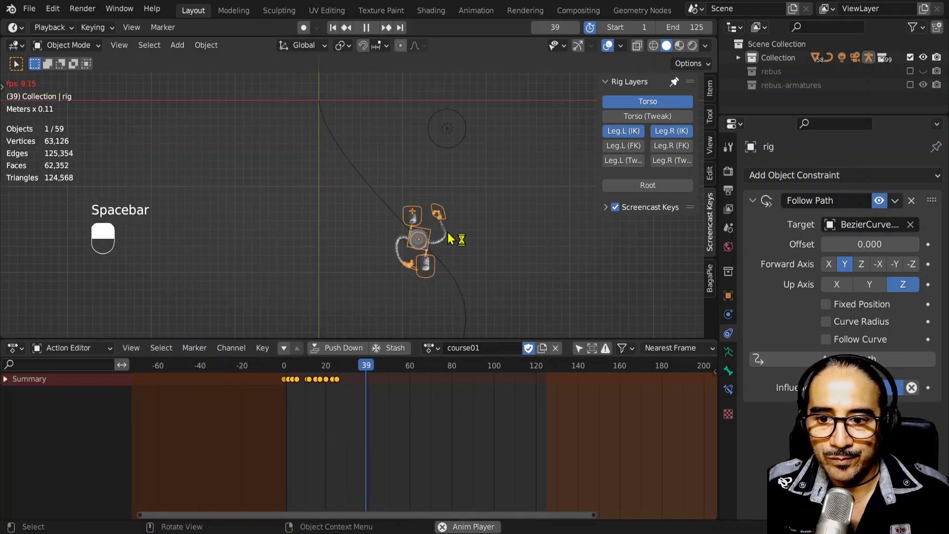
key("space")
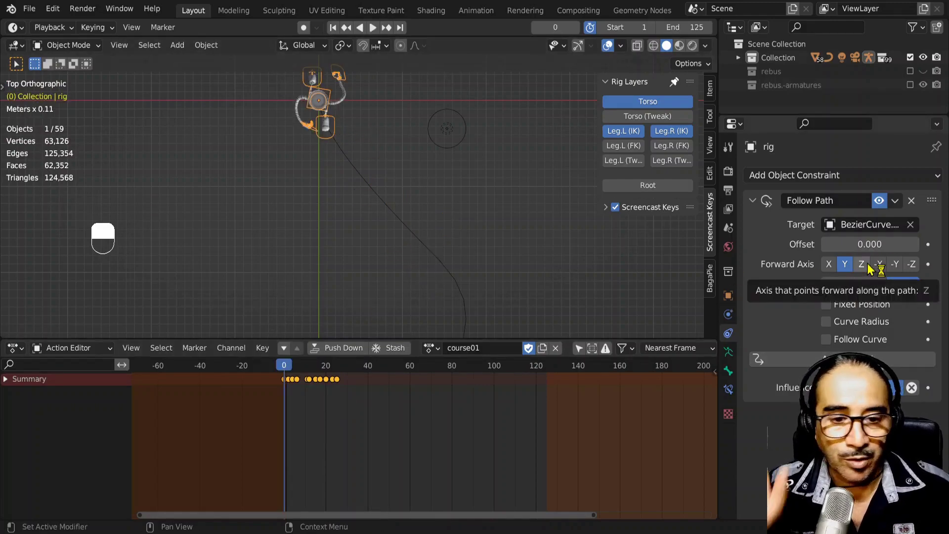
Step: Try -Y and Z forward axes with Y up, then rotate the rig to line up with the path
left_click_drag(871, 265, 907, 268)
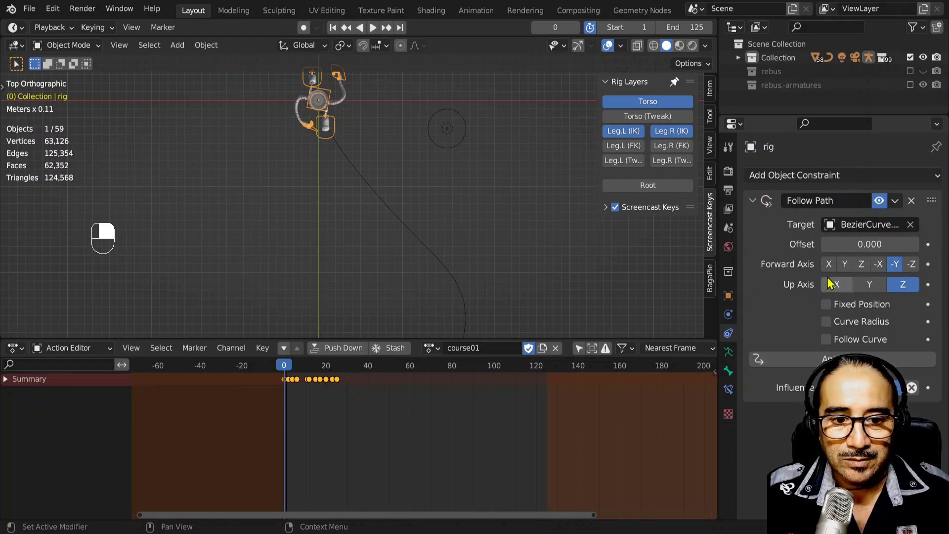
left_click_drag(836, 263, 853, 269)
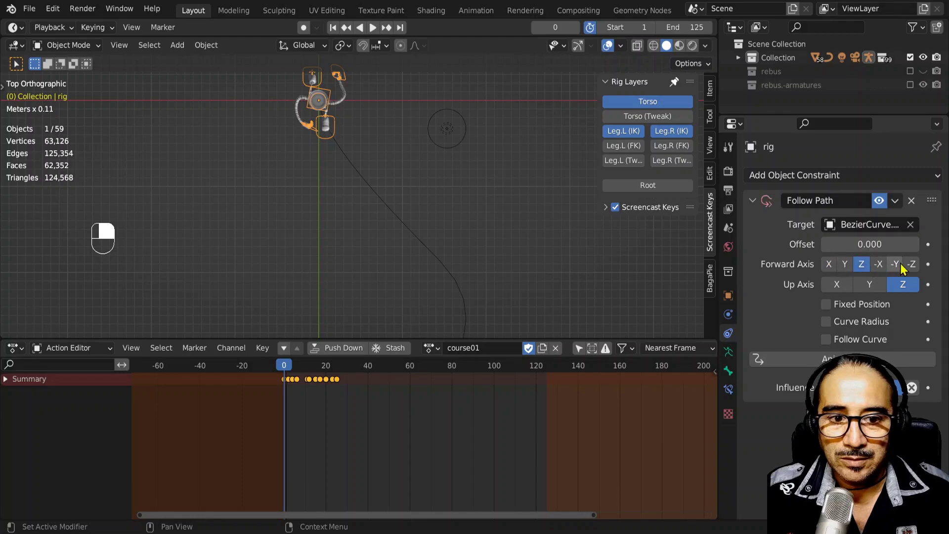
left_click_drag(906, 268, 879, 290)
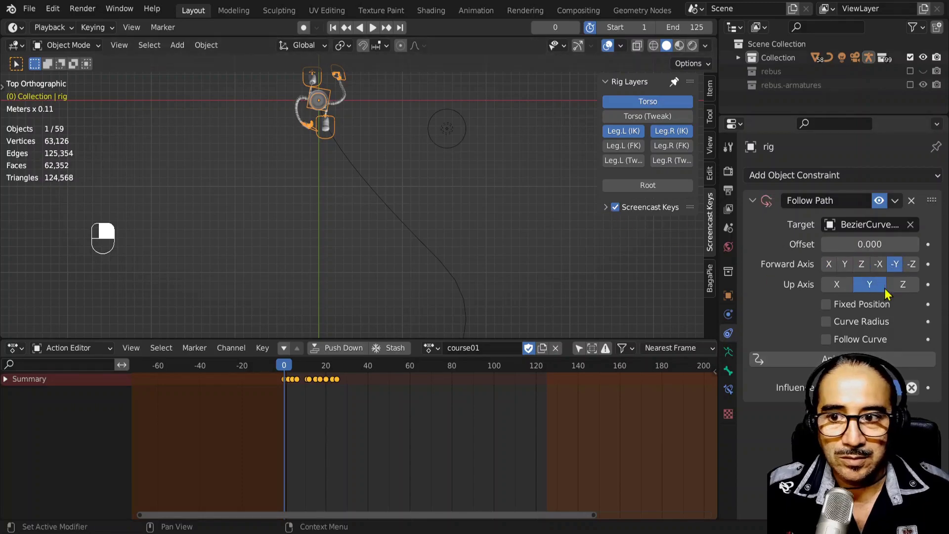
middle_click(919, 292)
middle_click(853, 268)
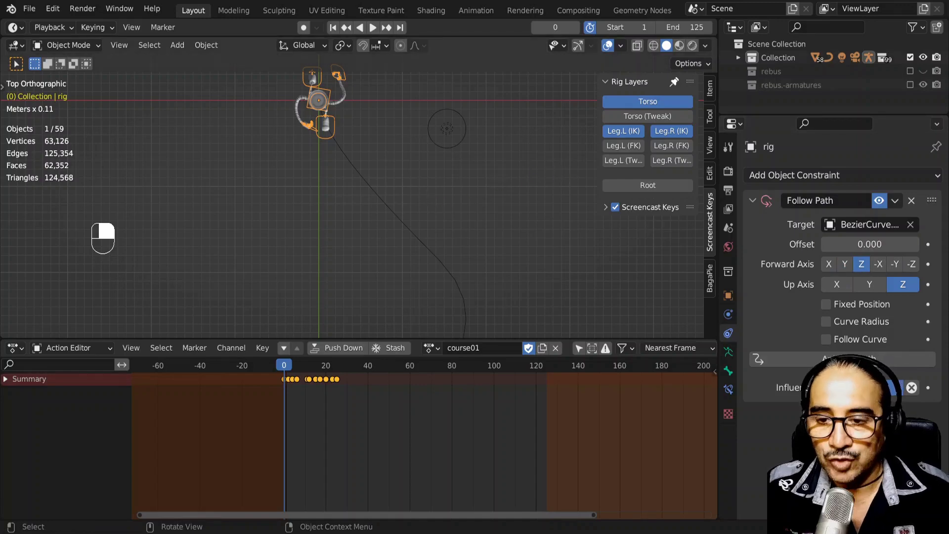
key("r")
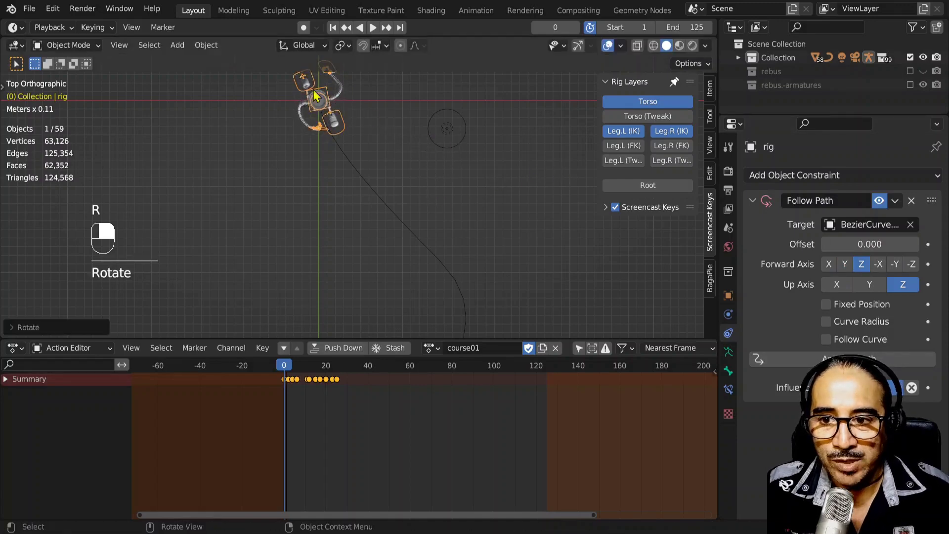
Step: Play and scrub the timeline to check the rig facing Y as it moves along the curve
key("space")
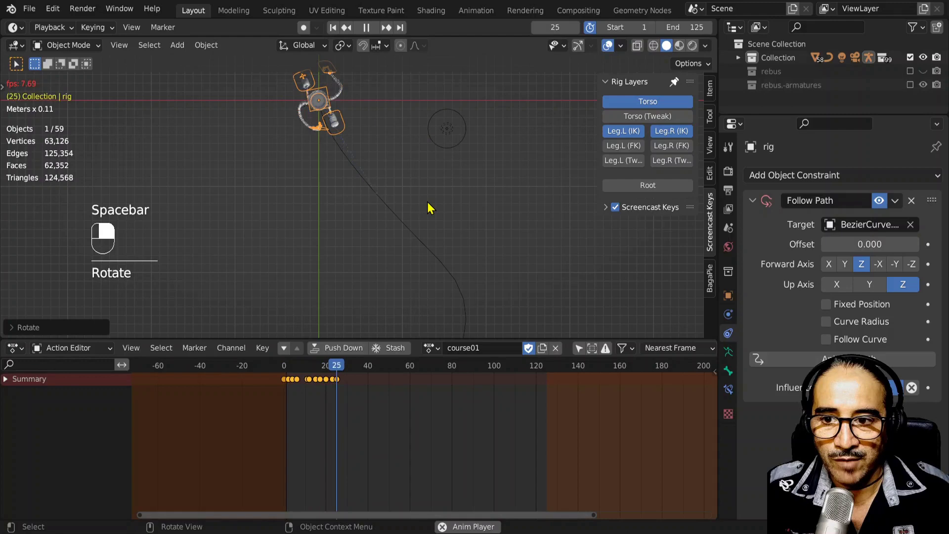
key("space")
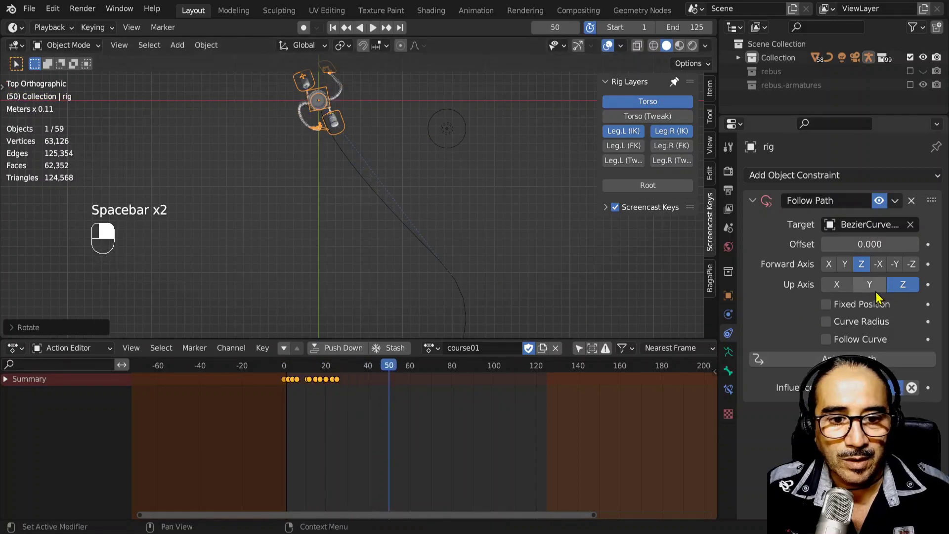
middle_click(854, 269)
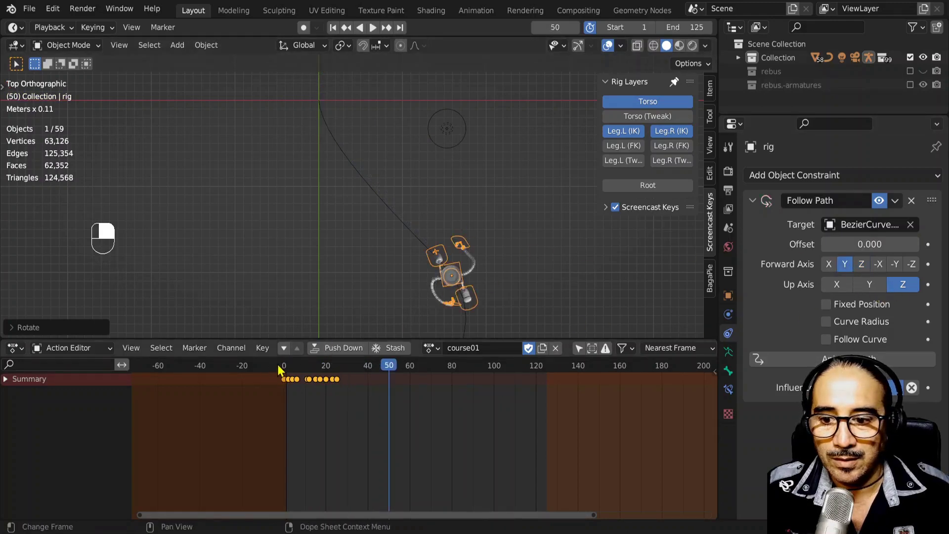
left_click_drag(314, 291, 331, 220)
key("space")
key("space")
key("space")
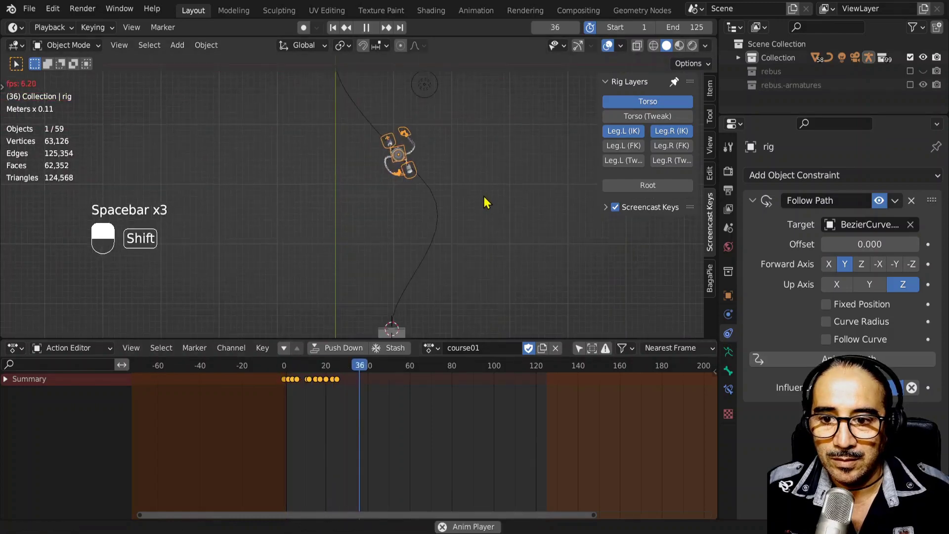
key("space")
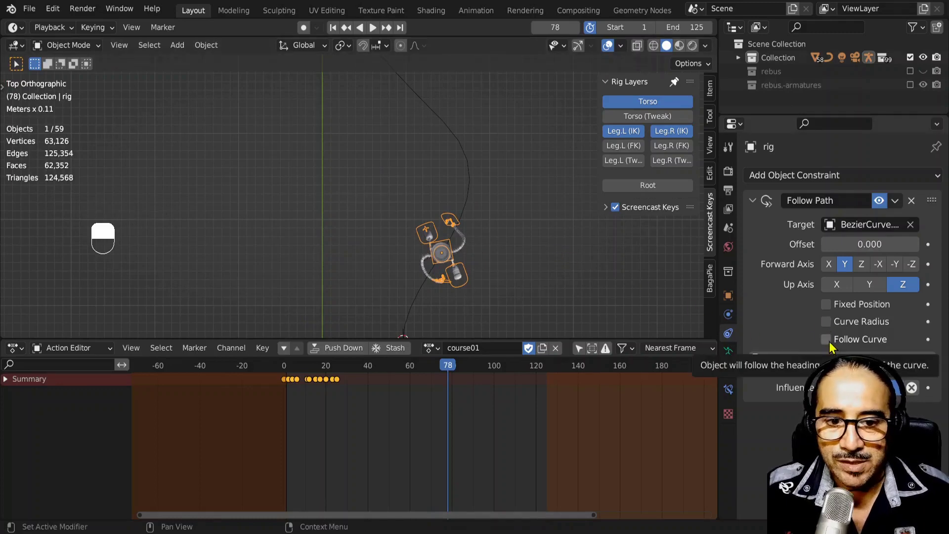
Step: Replay the walk from the first frame and orbit to a perspective view of the robot
left_click_drag(834, 347, 279, 361)
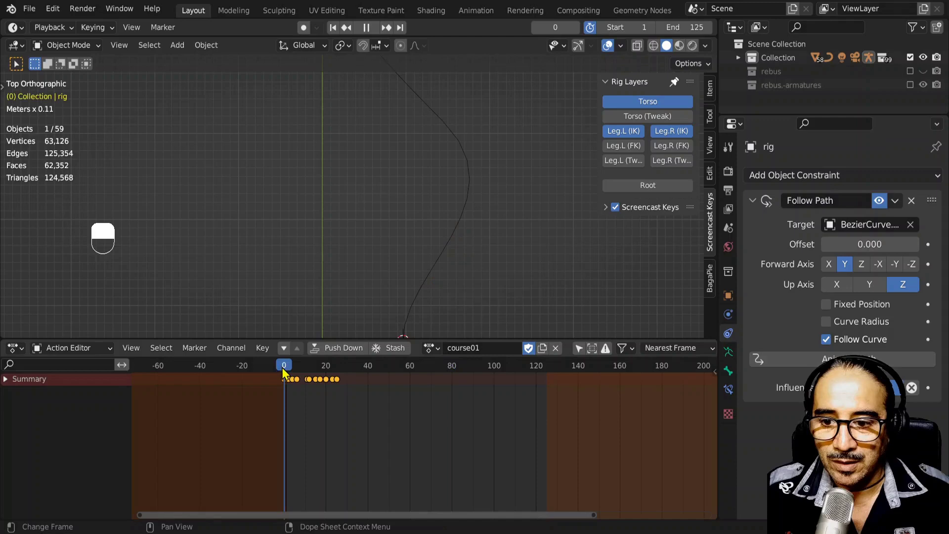
key("space")
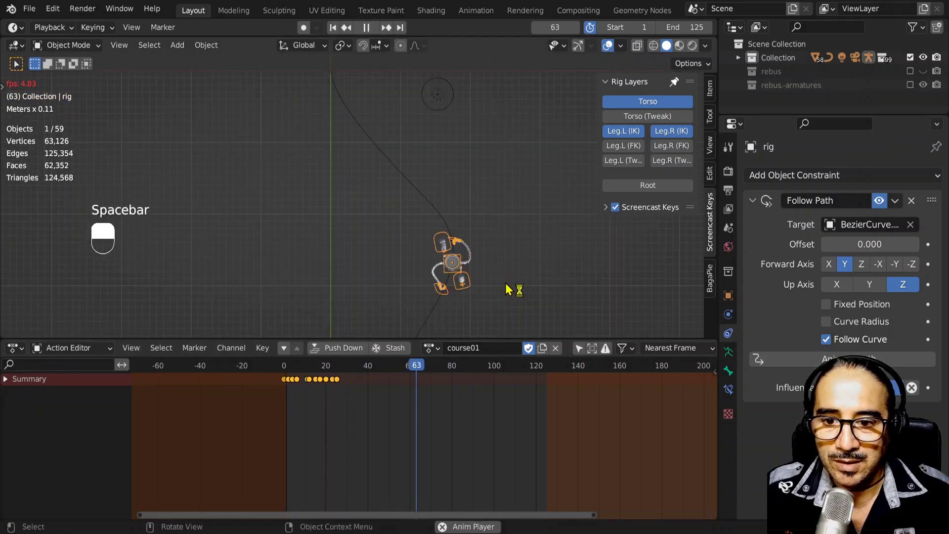
key("space")
left_click_drag(526, 203, 427, 224)
key("space")
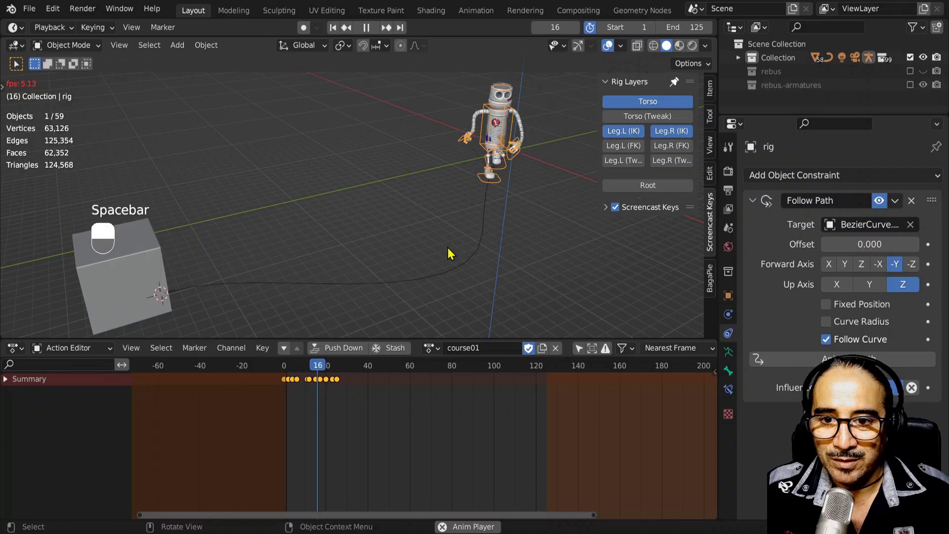
key("space")
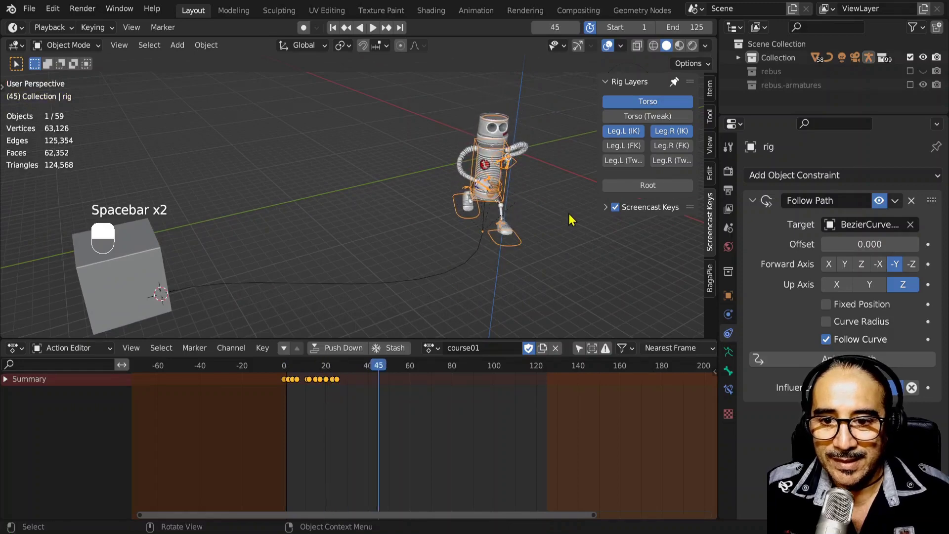
Step: Rotate the rig, replay from the start, and adjust the constraint to -Y forward with Z up
key("r")
left_click(577, 247)
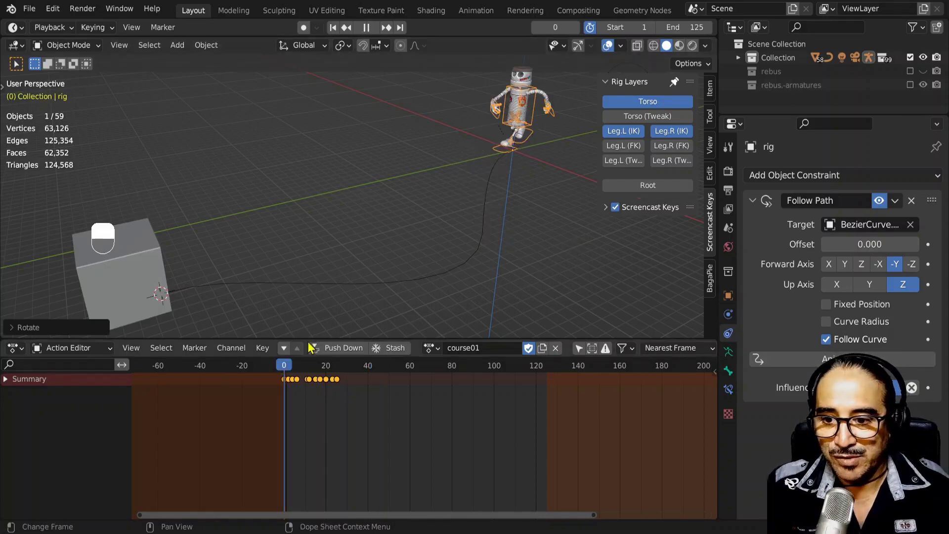
key("space")
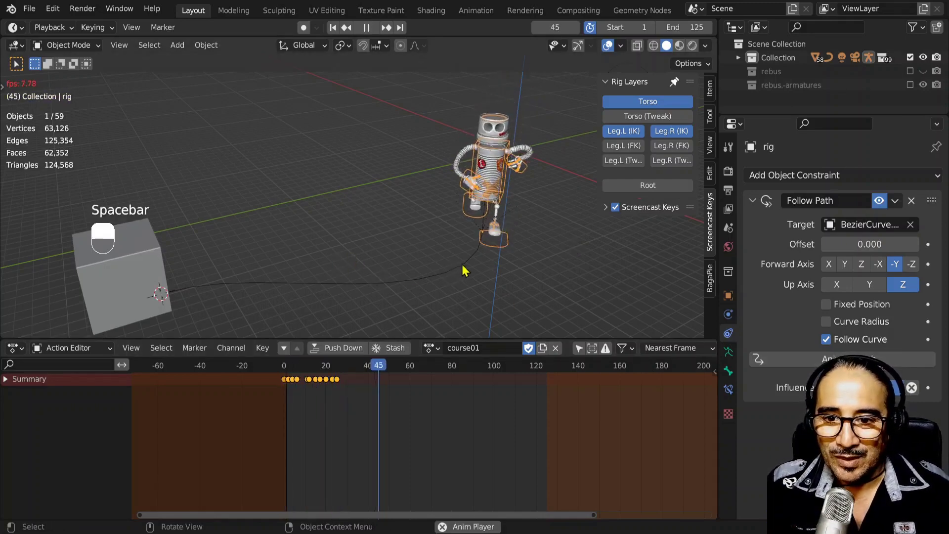
key("space")
left_click(442, 273)
middle_click(442, 272)
right_click(442, 272)
Step: Enable Follow Curve on the constraint and bring up the Bezier path's Path Animation settings
left_click(424, 271)
middle_click(423, 270)
right_click(424, 270)
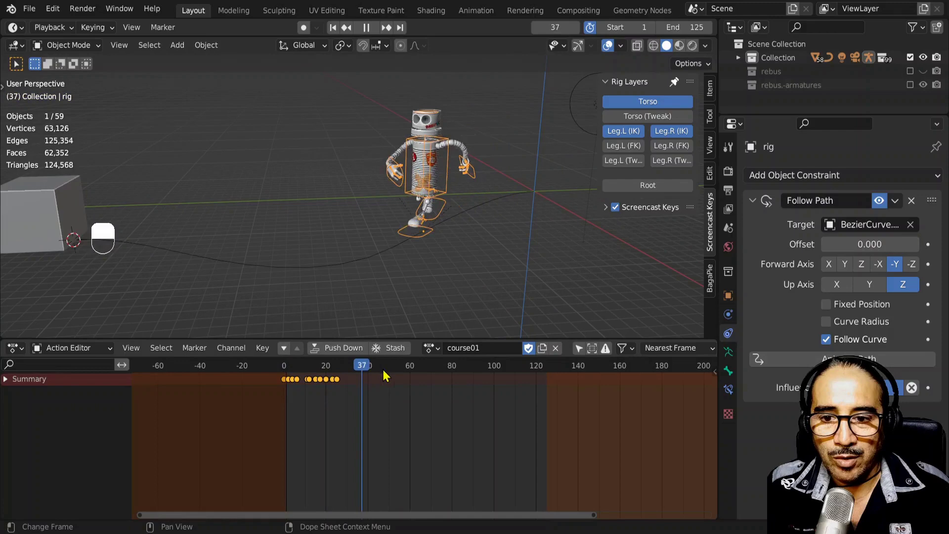
left_click(443, 378)
middle_click(442, 377)
right_click(442, 377)
Step: Inspect the curve's Path Animation while scrubbing, then reselect the rig at frame 0
left_click_drag(463, 379, 446, 266)
middle_click(445, 266)
left_click_drag(491, 368, 470, 242)
left_click_drag(469, 242, 736, 377)
middle_click(735, 377)
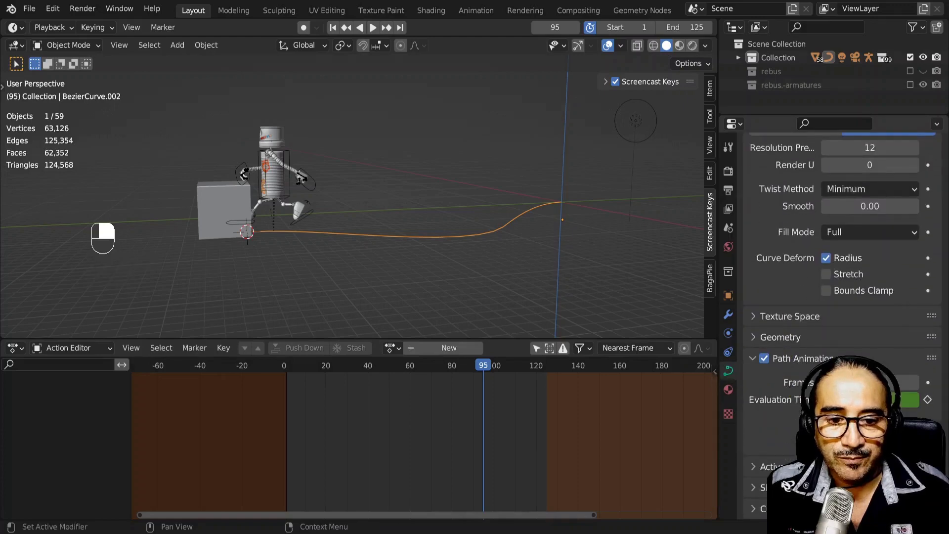
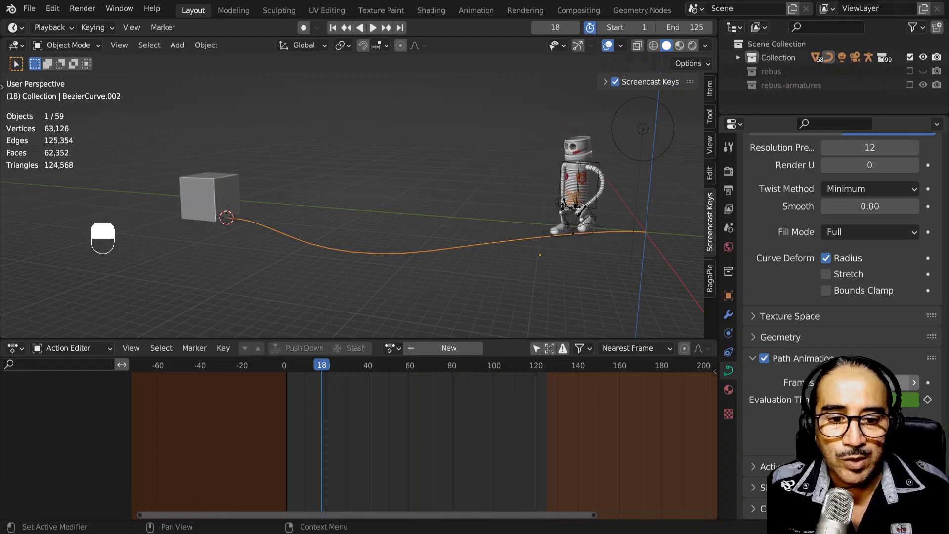
key("KP_0")
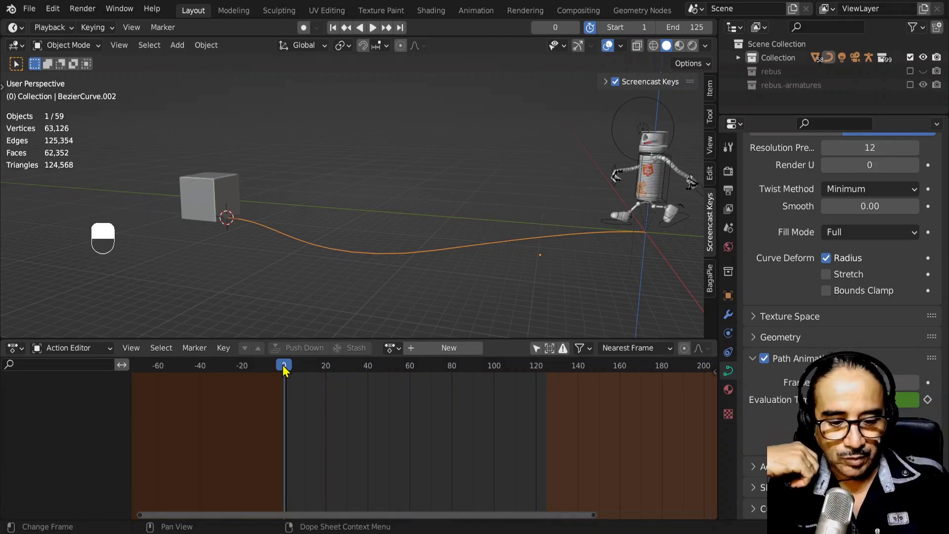
key("KP_Multiply")
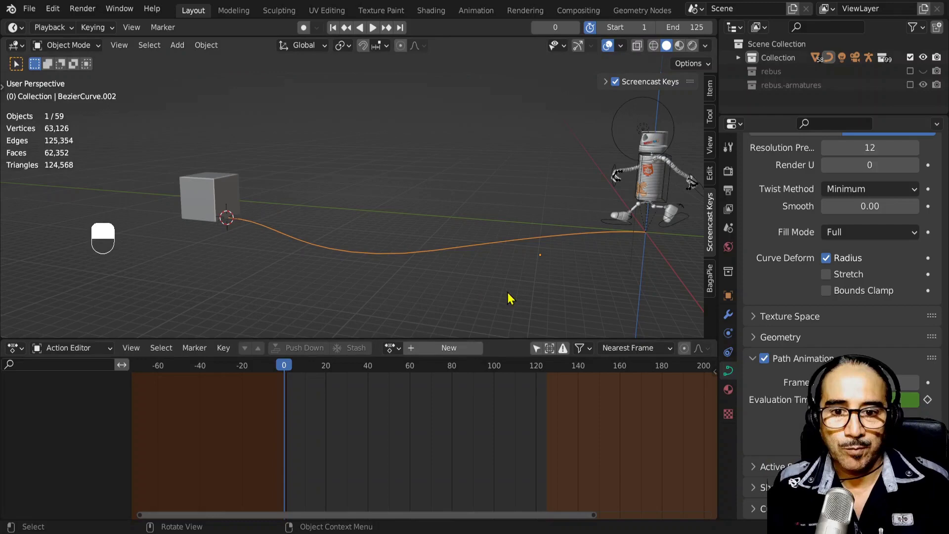
Step: View the robot's feet from the side and step to frame 2 of the course01 walk
left_click_drag(622, 231, 369, 369)
key("KP_1")
key("KP_7")
key("KP_3")
left_click_drag(369, 370, 387, 295)
left_click(386, 296)
middle_click(386, 296)
left_click(387, 296)
middle_click(386, 299)
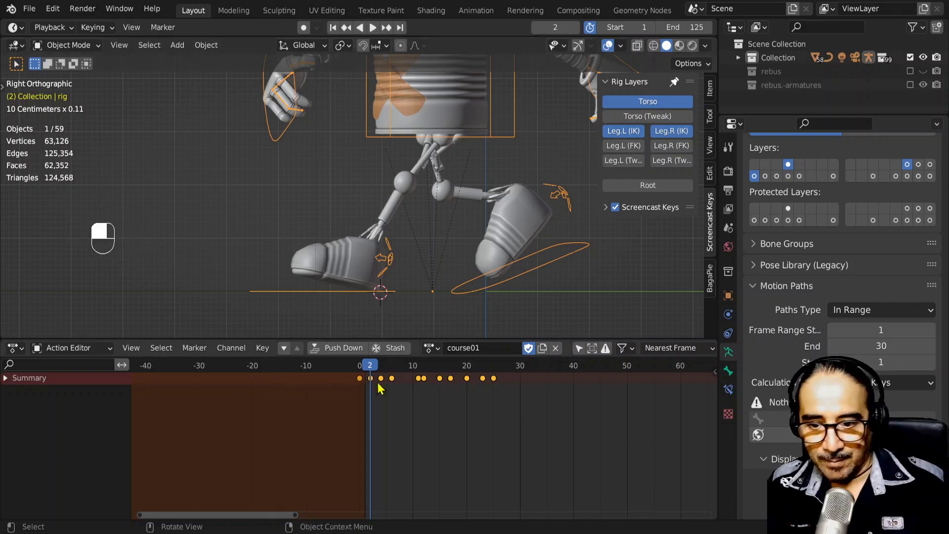
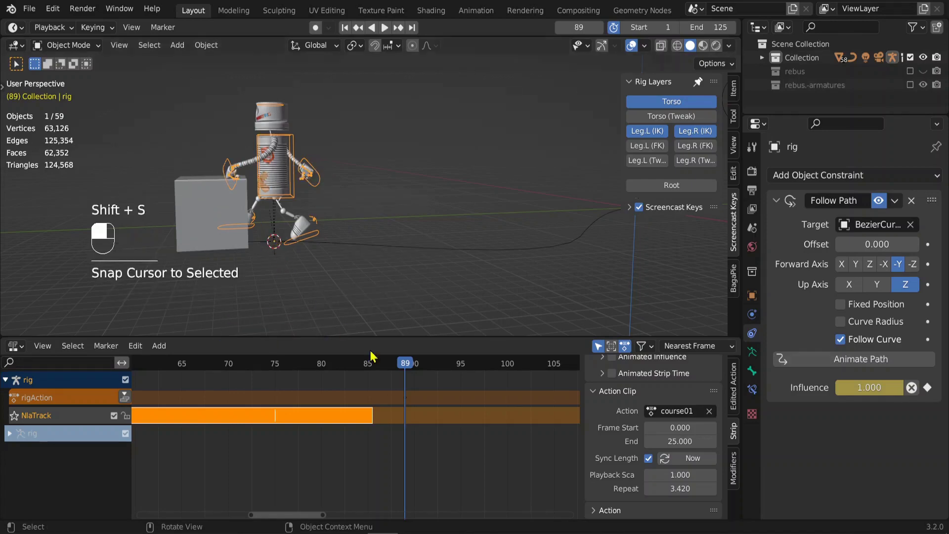
Step: Insert Location & Rotation keys at frame 88 and relocate the rig with a snap operation
key("i")
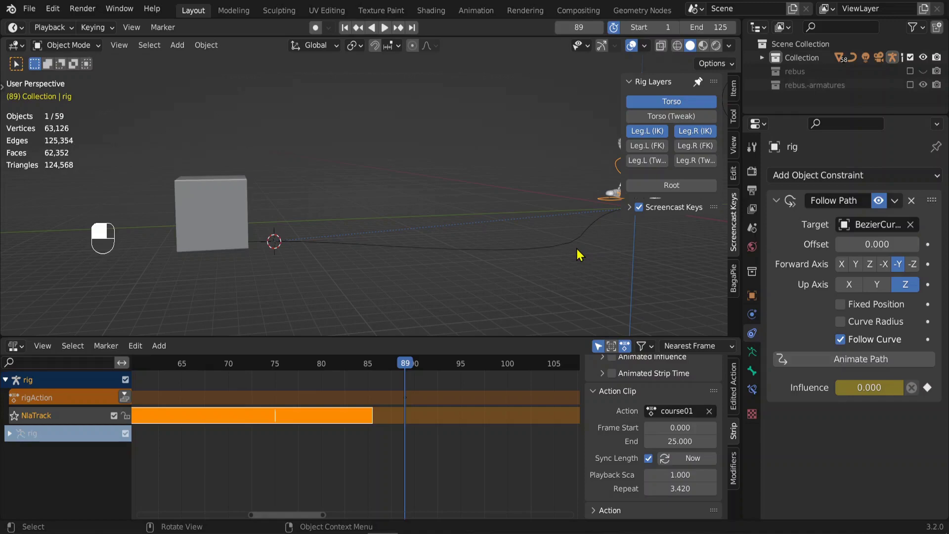
key("shift+s")
left_click_drag(562, 242, 513, 203)
key("shift+s")
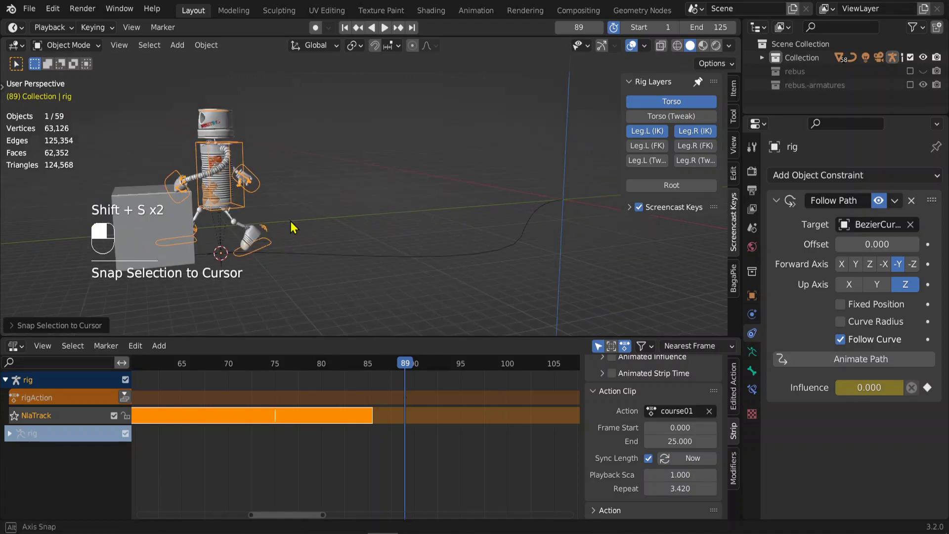
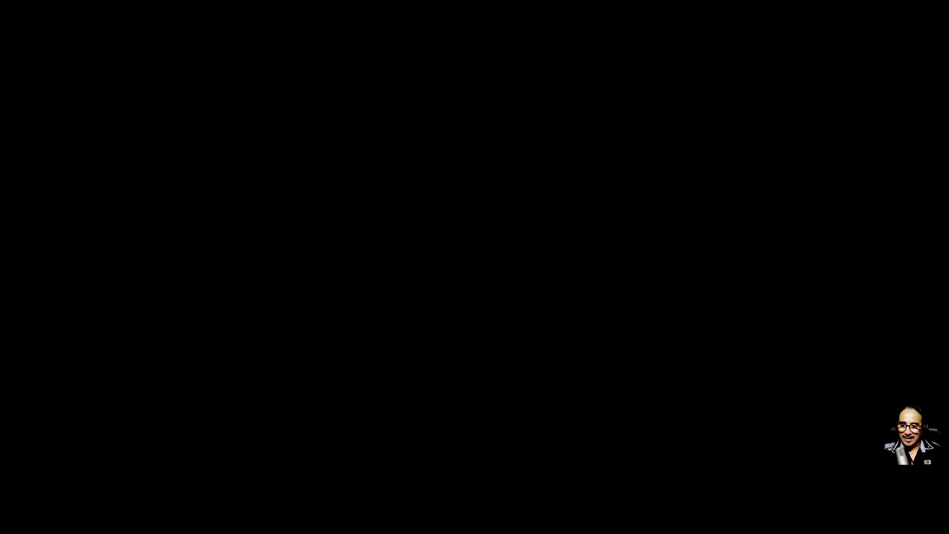
Step: Play back the walk along the curve with the held stop-pose strip layered over it
left_click_drag(485, 271, 372, 445)
key("[")
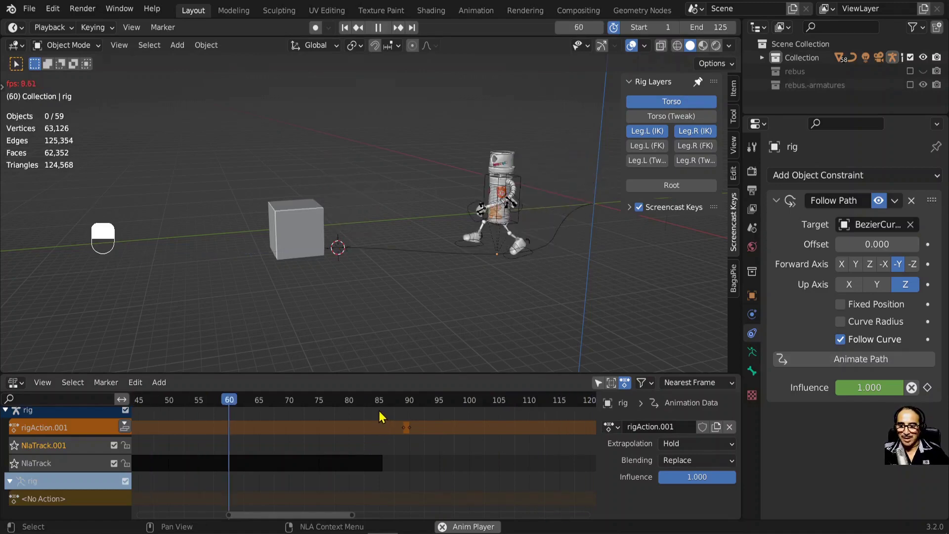
Step: Stop playback at frame 86 near the stop pose and reach for the NLA editor-type list
key("space")
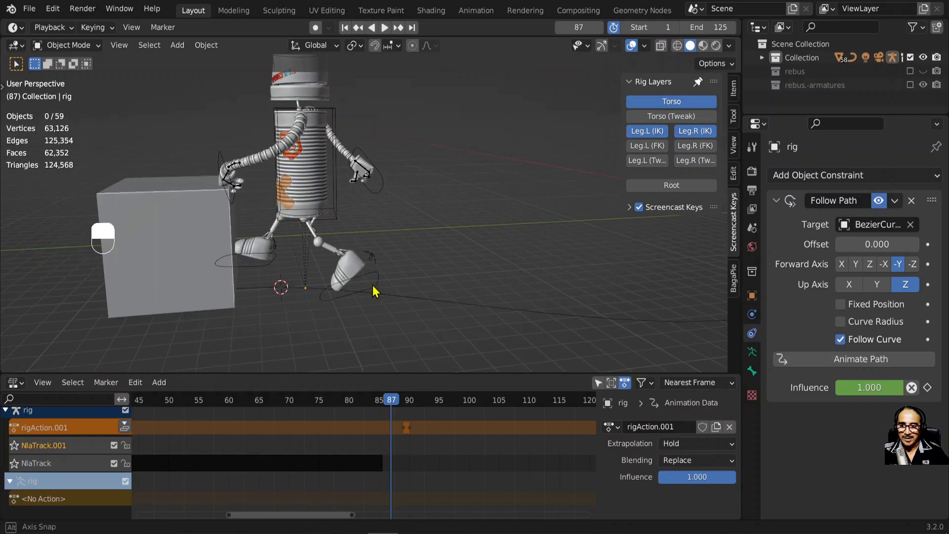
left_click_drag(391, 214, 459, 254)
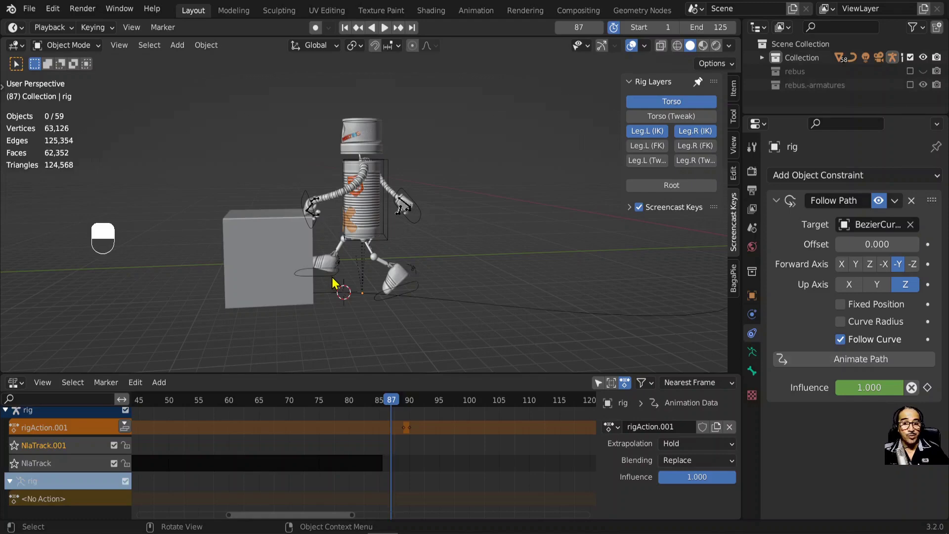
left_click(340, 281)
left_click_drag(336, 281, 390, 404)
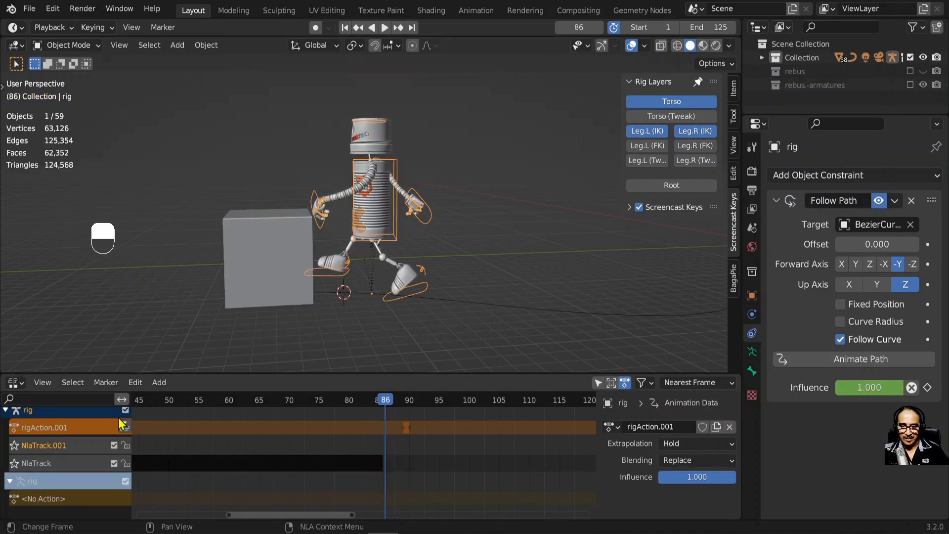
Step: Review rigAction.001's keys in the Action Editor, unlink it from the rig, and return to the NLA Editor
middle_click(18, 384)
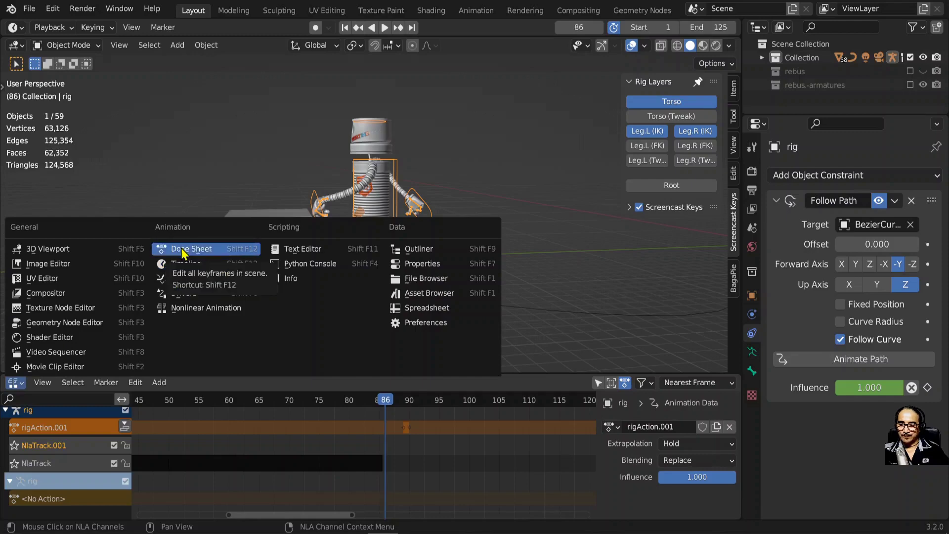
left_click_drag(308, 377, 350, 295)
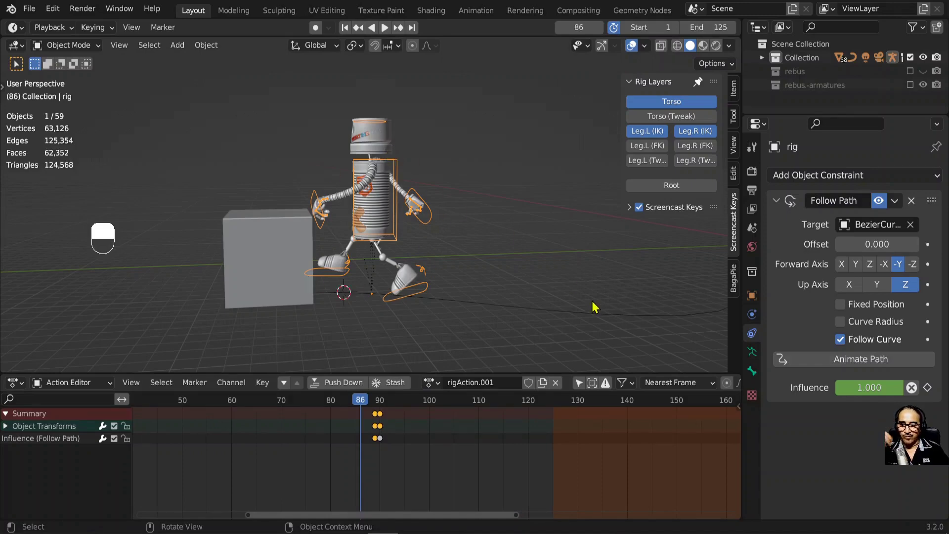
left_click_drag(533, 387, 564, 384)
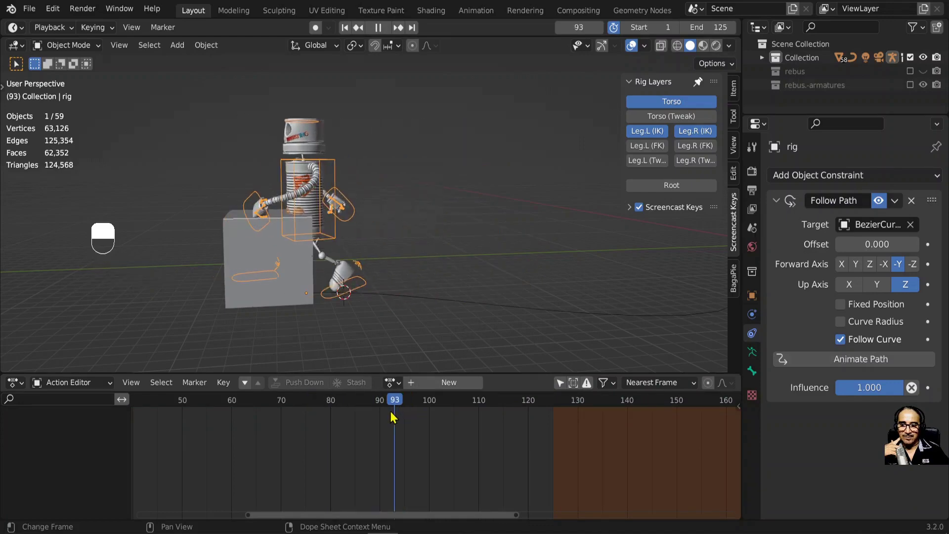
left_click_drag(238, 403, 19, 386)
left_click_drag(184, 310, 373, 452)
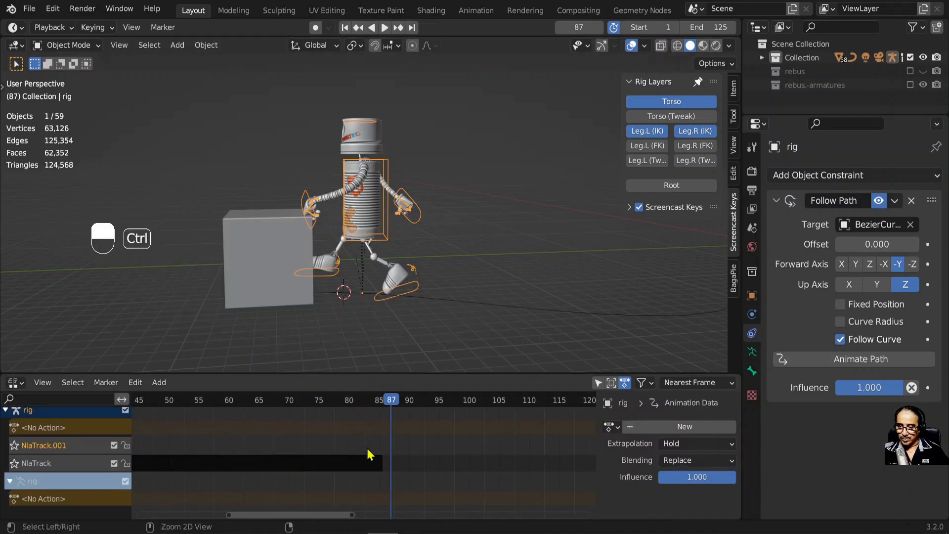
Step: Undo the unlink, push rigAction.001 down onto NlaTrack.001 as a held frame 89–90 strip, and create a new action
key("ctrl+z")
key("ctrl+z")
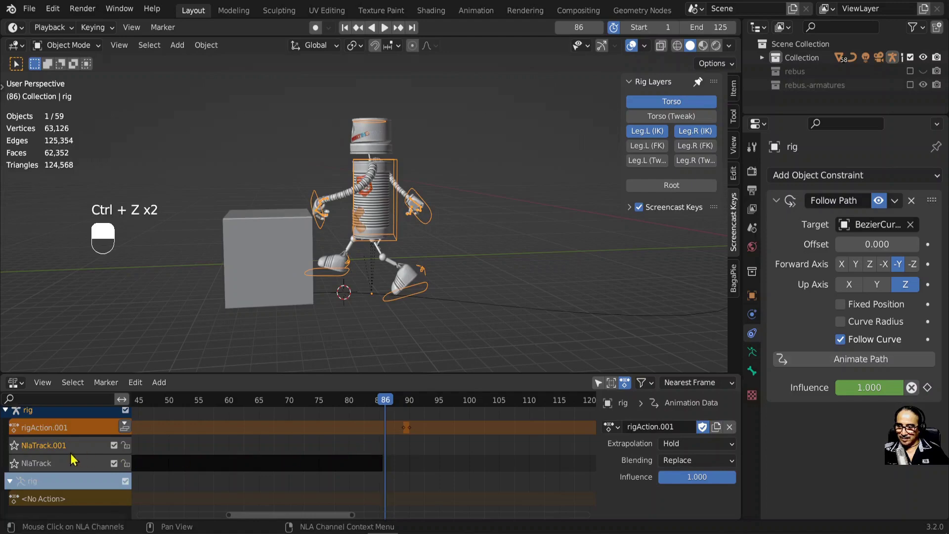
left_click_drag(84, 449, 158, 382)
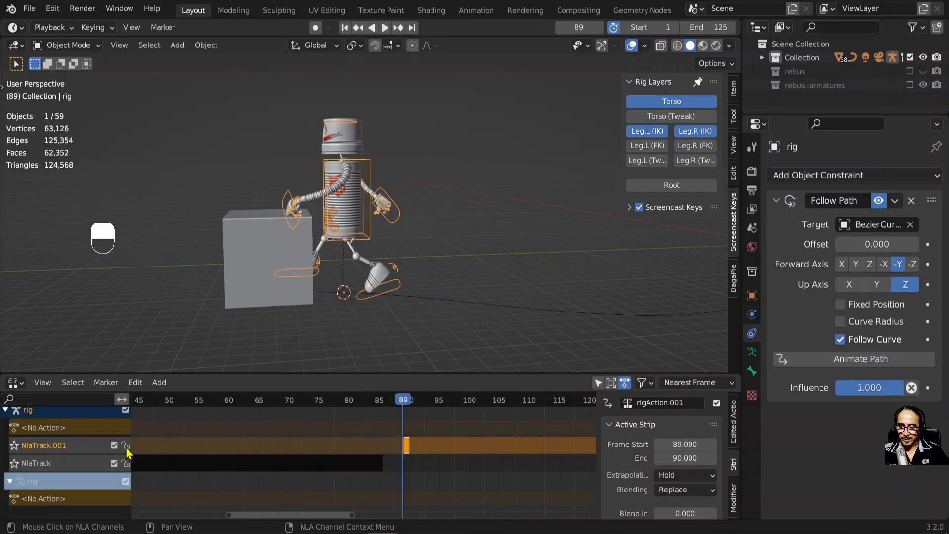
left_click_drag(131, 452, 387, 403)
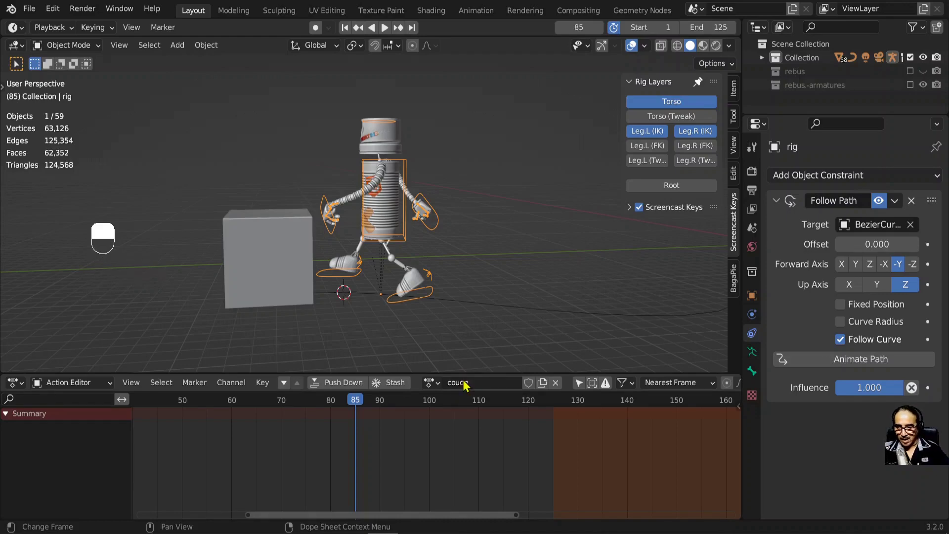
Step: Confirm the new action name 'coude' and put the rig into Pose Mode
key("ctrl+Tab")
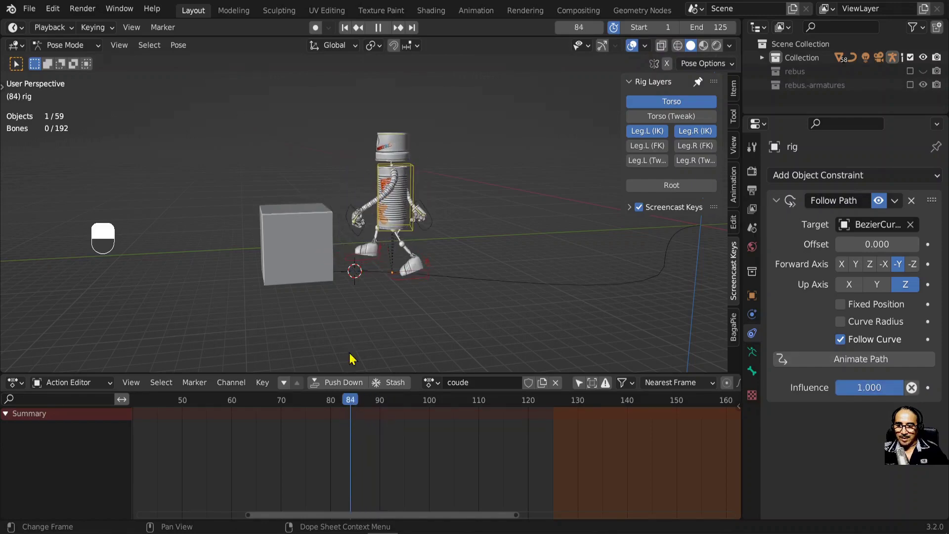
Step: View the robot in Right Orthographic and clear the selected bones' location and rotation
left_click_drag(365, 270, 397, 271)
key("KP_3")
key("alt+g")
key("alt+r")
left_click_drag(399, 285, 387, 323)
Step: Select foot_ik.L and move and rotate it into position at frame 84
left_click(426, 315)
middle_click(426, 315)
right_click(426, 315)
key("g")
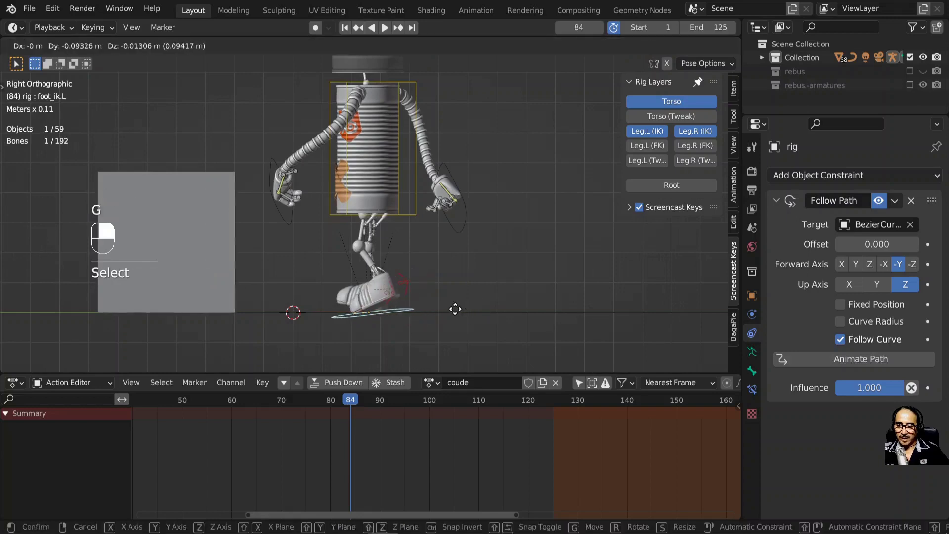
key("r")
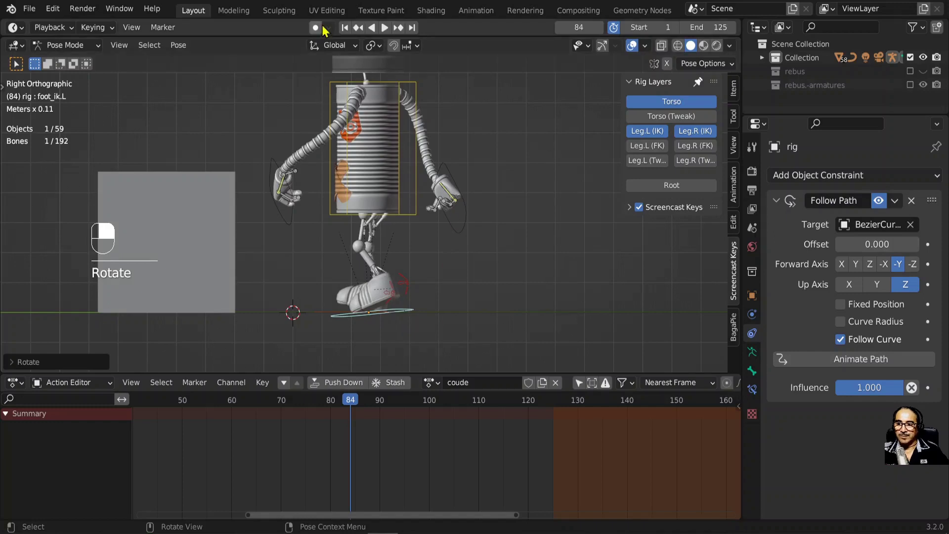
Step: Enable Auto Keying and pose the feet, torso and right-hand bones, keying frames 84–88 in coude
left_click_drag(318, 35, 370, 319)
left_click(333, 313)
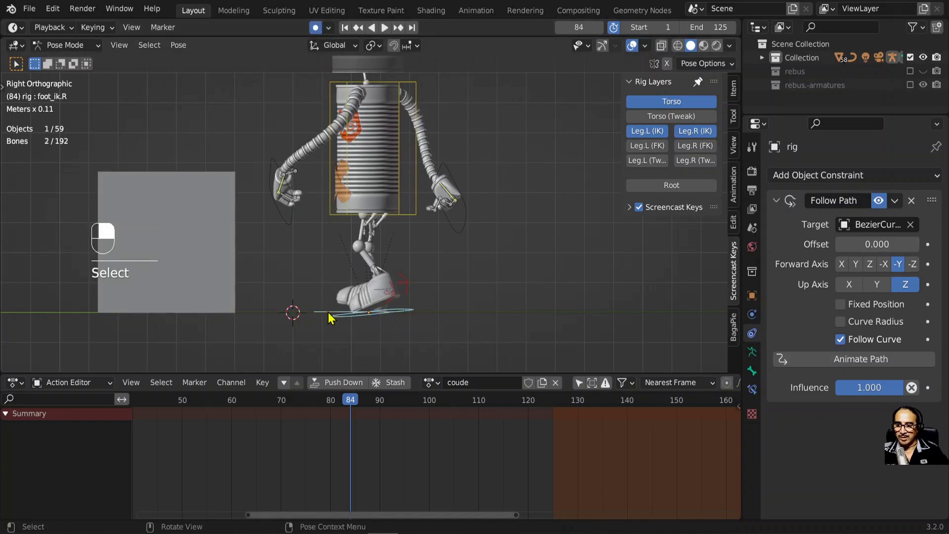
key("g")
left_click_drag(350, 402, 359, 411)
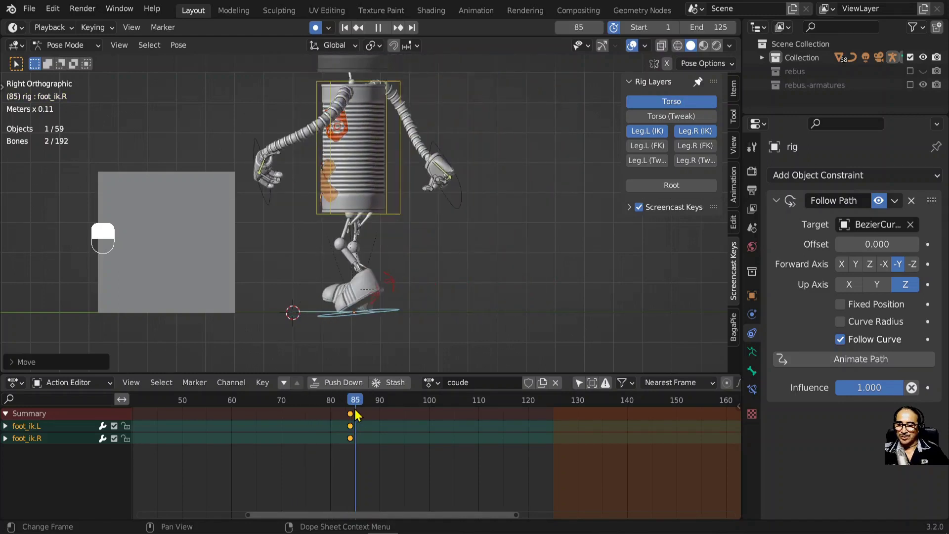
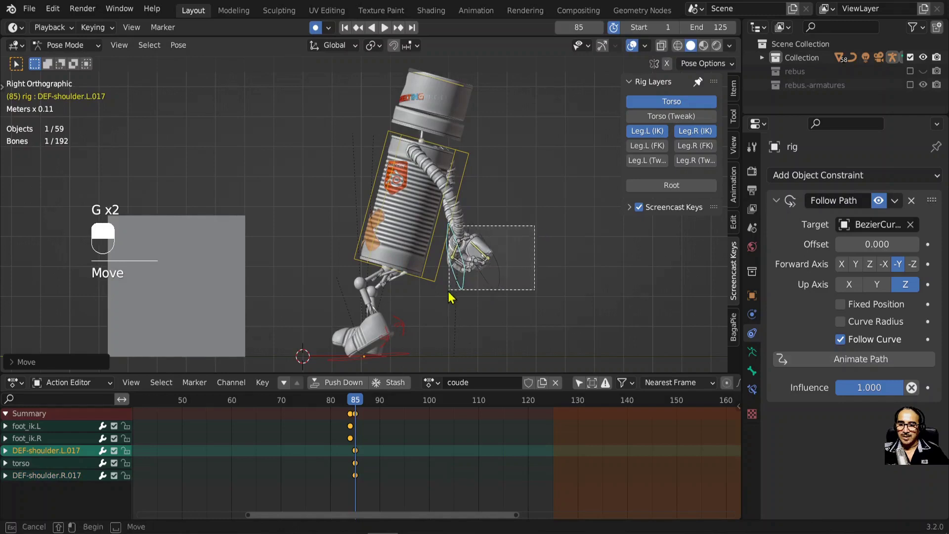
left_click_drag(466, 159, 516, 241)
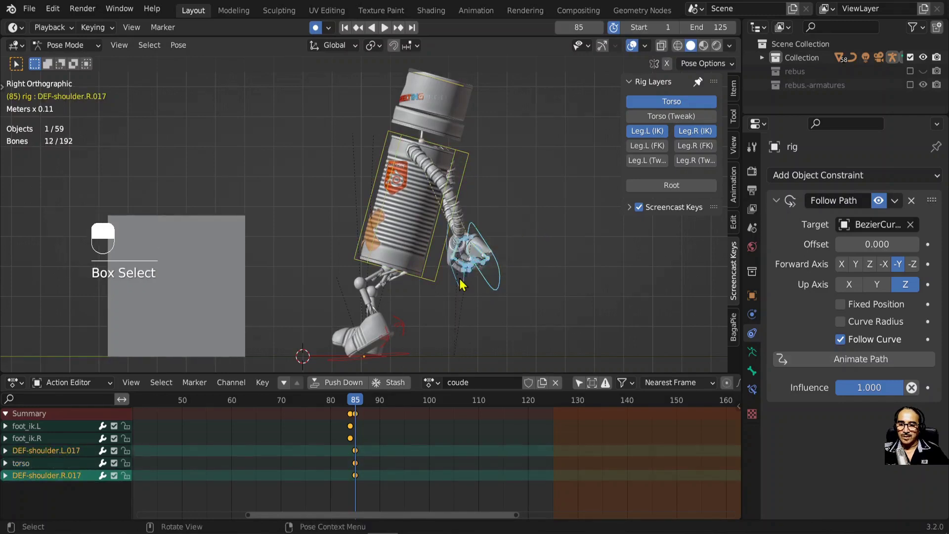
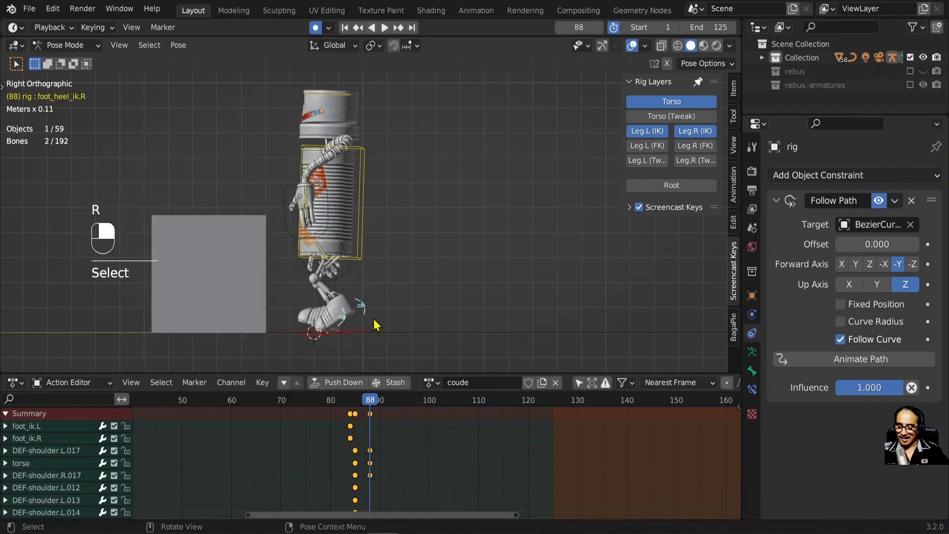
Step: Scrub past frame 85 and clear location and rotation on the selected bones
left_click(367, 334)
left_click(296, 333)
left_click_drag(296, 331, 305, 347)
key("alt+g")
left_click_drag(372, 306, 305, 347)
key("alt+r")
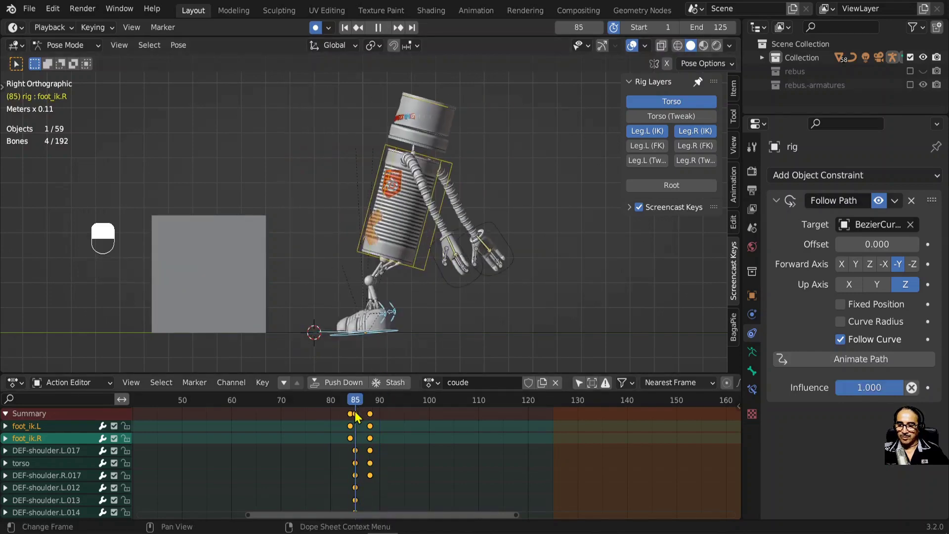
left_click_drag(408, 346, 333, 336)
left_click_drag(335, 336, 328, 402)
Step: Move and rotate the torso and feet into the stop pose, checking from the top view
key("g")
key("r")
key("g")
key("r")
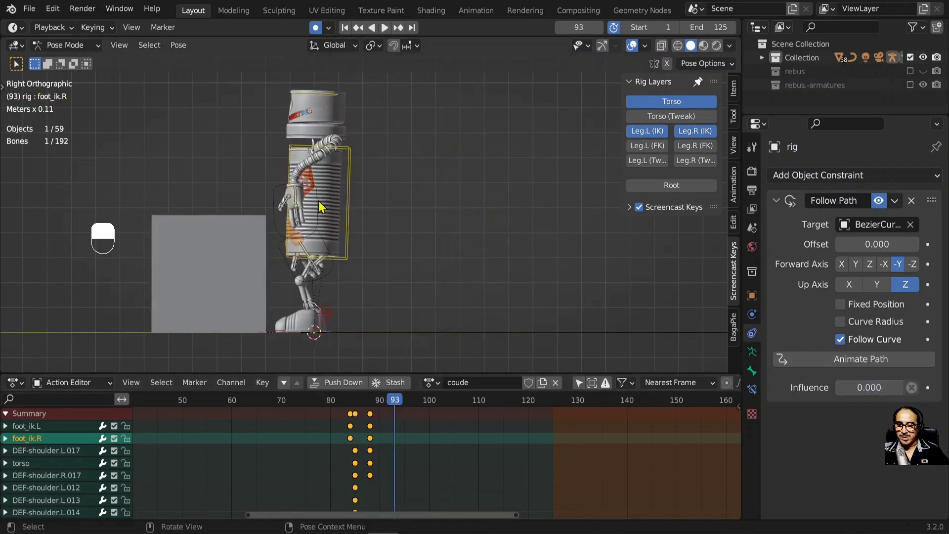
left_click_drag(373, 242, 439, 190)
key("r")
key("r")
key("g")
key("r")
key("g")
key("KP_7")
key("r")
key("g")
key("r")
Step: Select the DEF-shoulder.L bone and move and rotate the left arm into the stop pose
middle_click(319, 199)
right_click(319, 199)
key("g")
key("r")
key("r")
key("g")
key("r")
key("r")
key("g")
key("r")
Step: Rotate the torso from the side view and shift its keyframes out toward frame 97 in the Action Editor
left_click(442, 192)
key("KP_3")
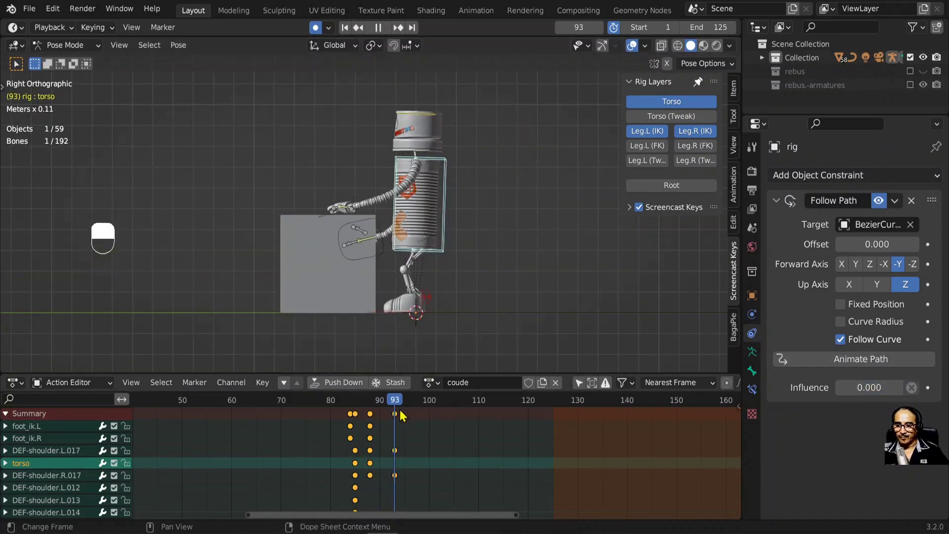
key("r")
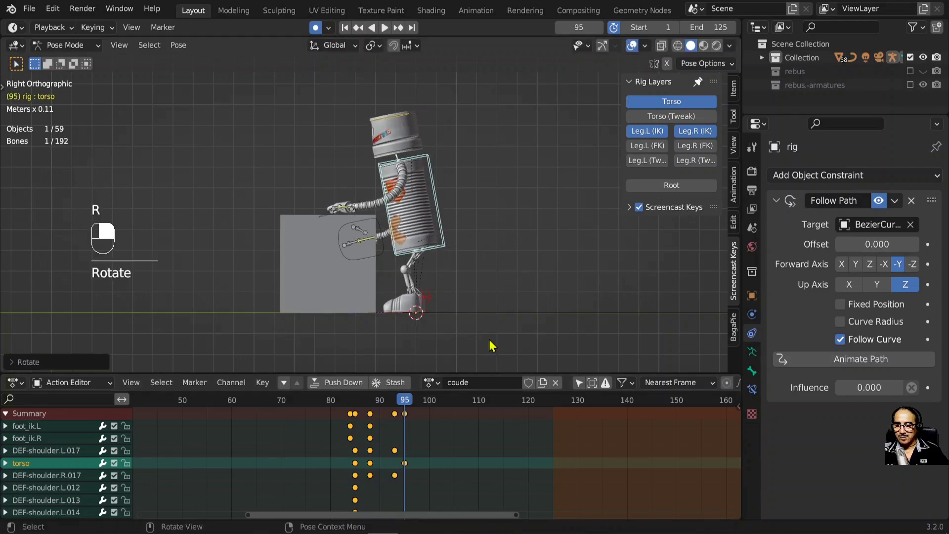
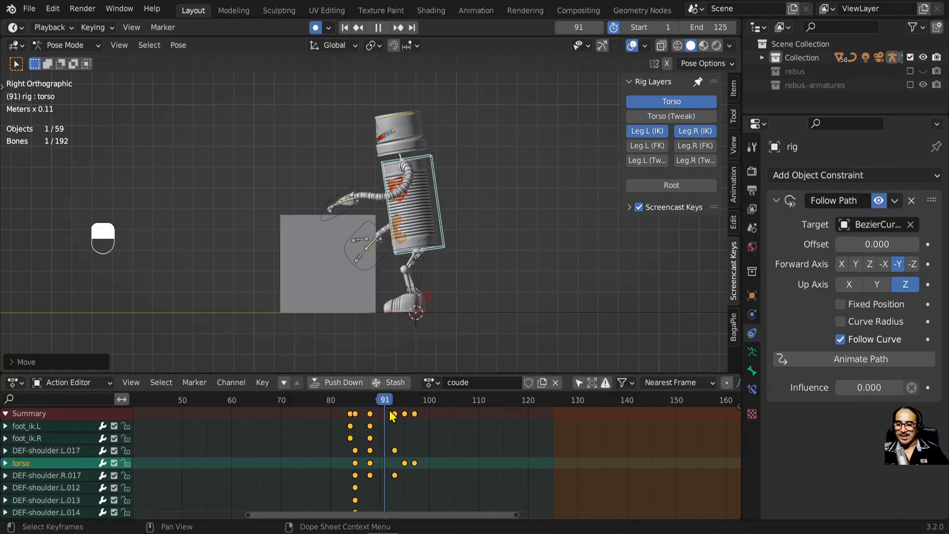
left_click_drag(309, 223, 388, 405)
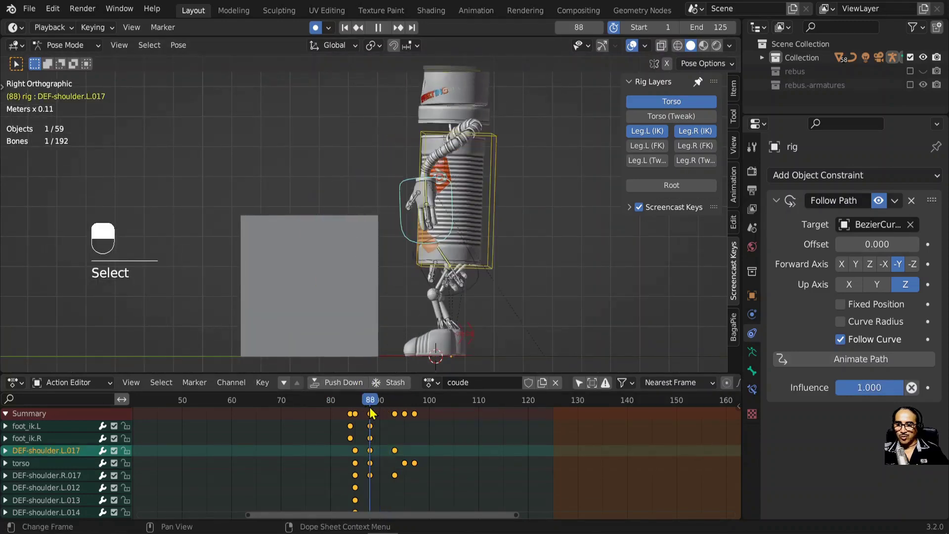
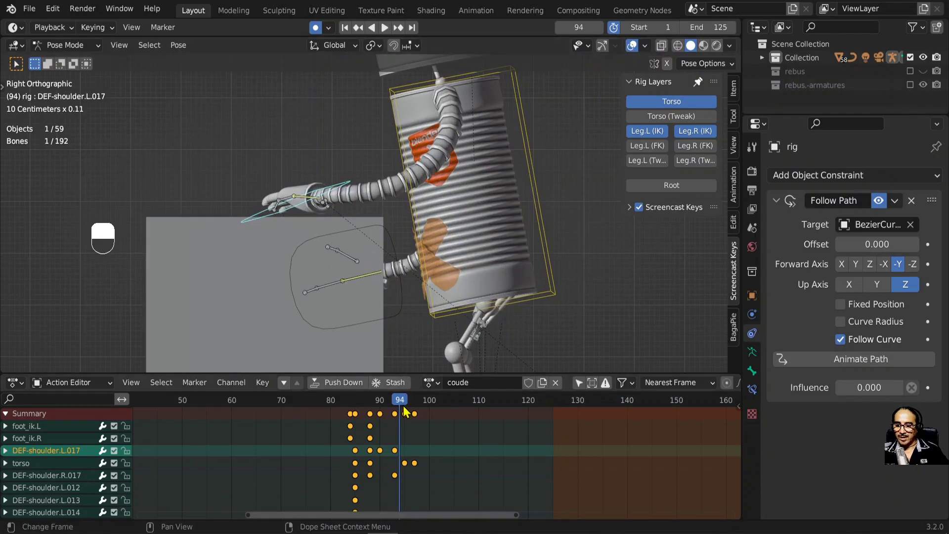
key("g")
left_click_drag(436, 286, 396, 259)
Step: Rotate the left arm further and select DEF-shoulder.L.017 around frame 95
key("r")
key("r")
key("r")
key("r")
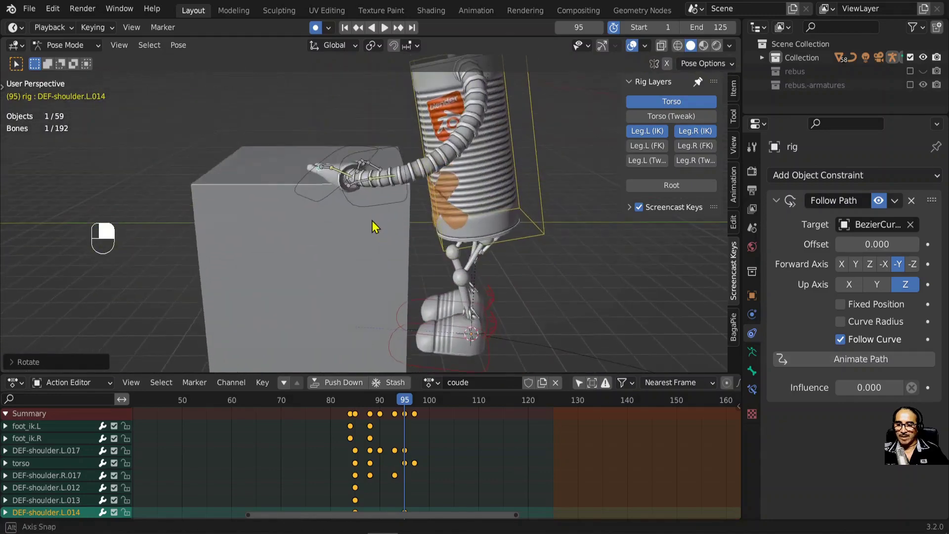
left_click(307, 177)
left_click_drag(345, 409, 372, 221)
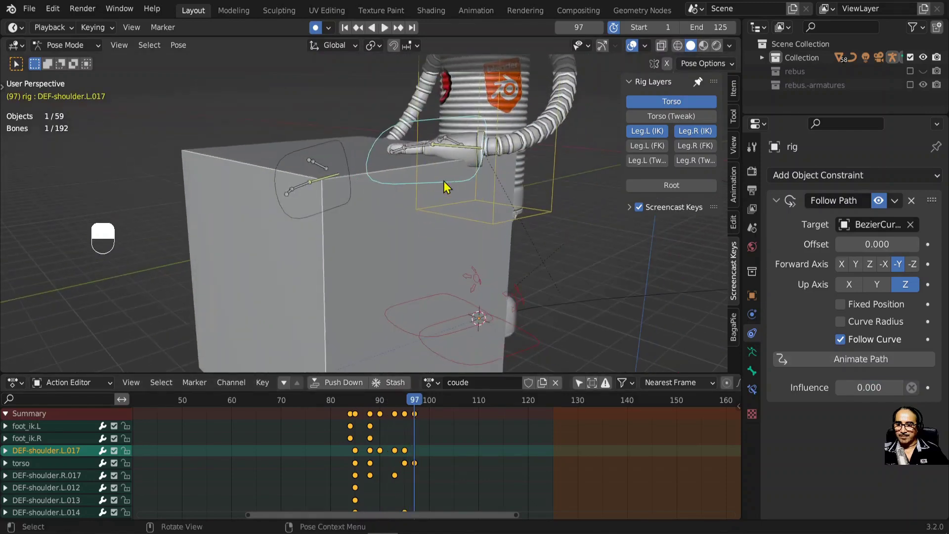
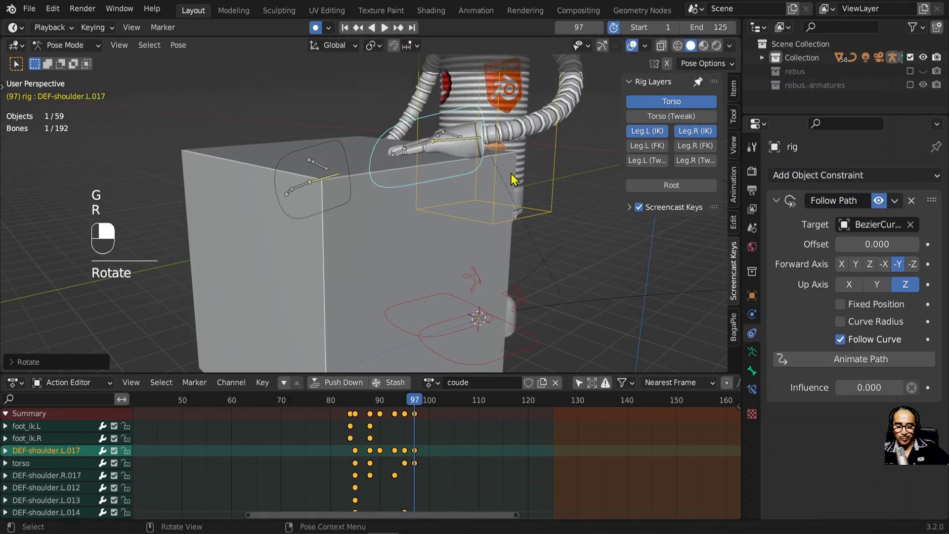
Step: Step back and forth through the frames and keyframes to review the arm motion
key("Right")
key("Left")
key("Left")
key("Left")
key("Left")
key("Left")
key("Right")
key("Right")
left_click(517, 177)
key("Left")
key("Left")
key("Right")
key("Down")
key("Up")
key("Up")
key("Down")
key("Down")
key("Down")
key("Down")
key("Up")
key("Up")
key("Up")
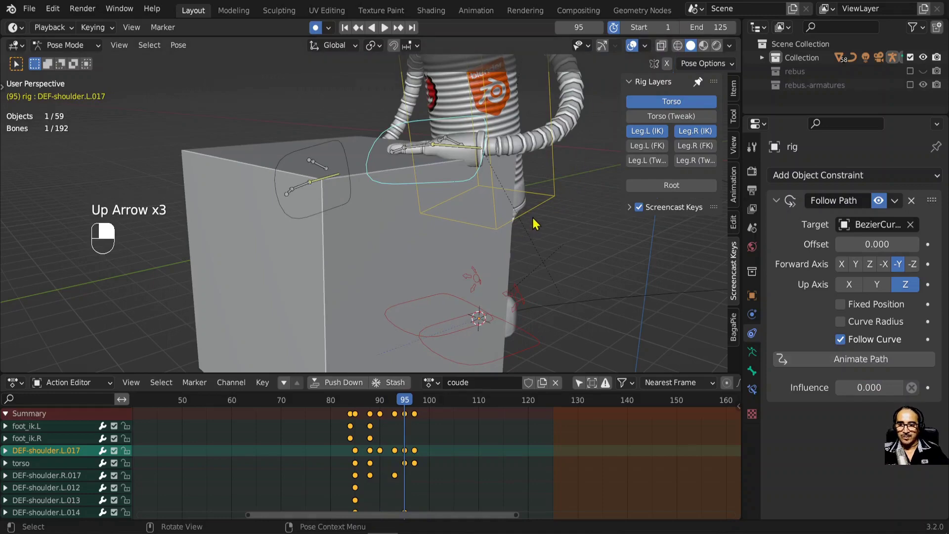
Step: Rotate and move the left arm into the stop pose, auto-keyed at frame 95
key("r")
key("g")
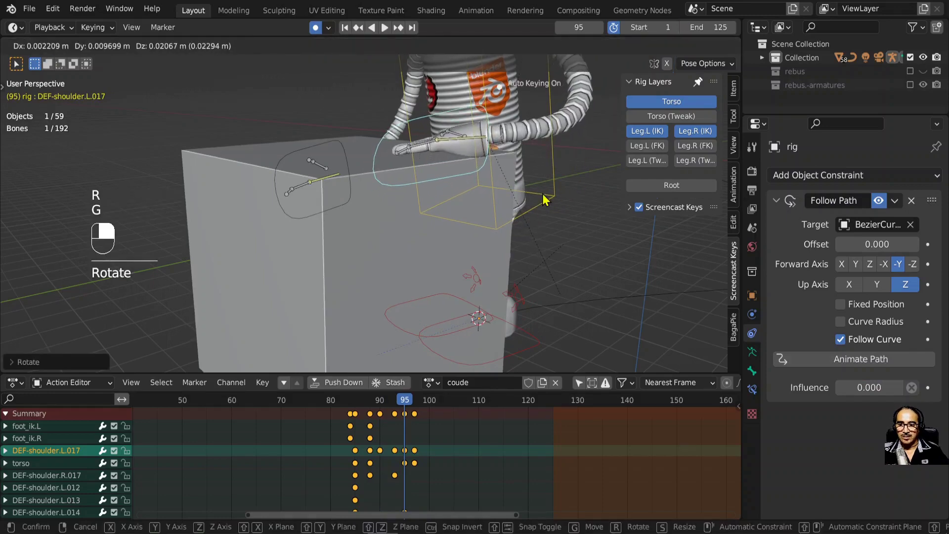
key("g")
key("r")
left_click_drag(557, 213, 418, 403)
left_click_drag(418, 403, 416, 139)
left_click(415, 139)
left_click(414, 132)
key("KP_3")
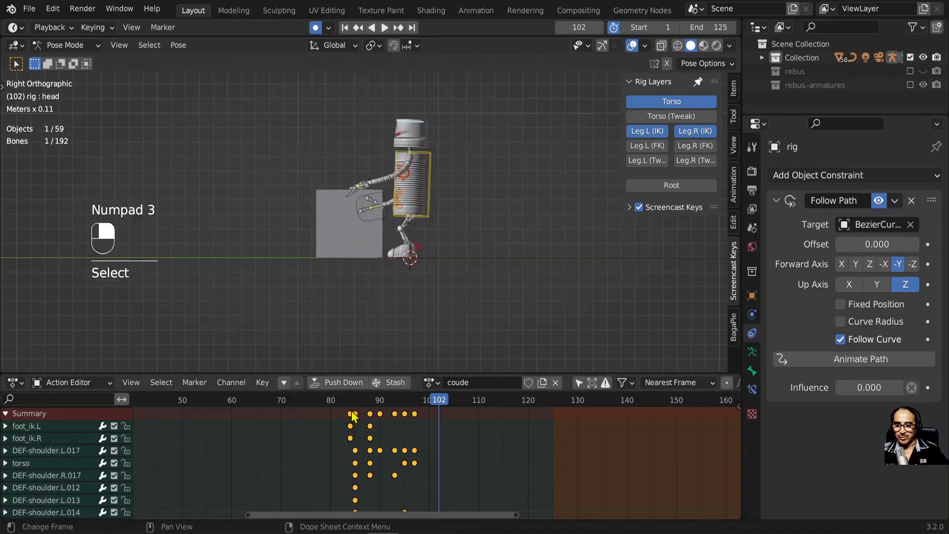
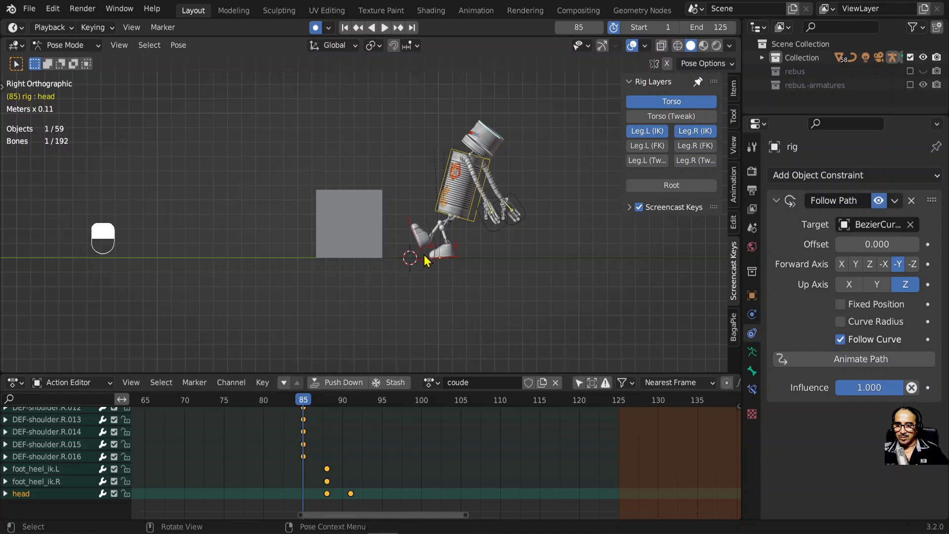
Step: Clear the head's transforms and play back the stop, trying and undoing head moves
key("alt+g")
key("alt+r")
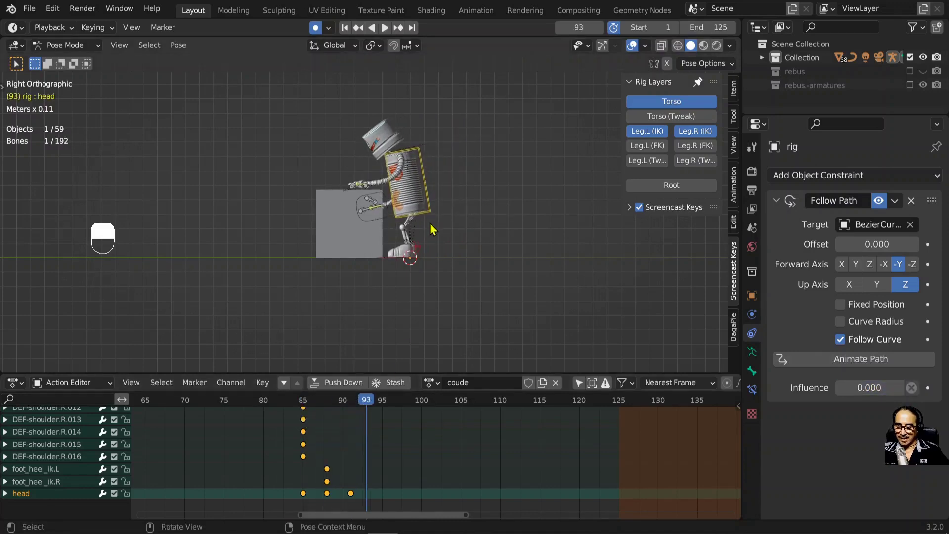
key("space")
key("g")
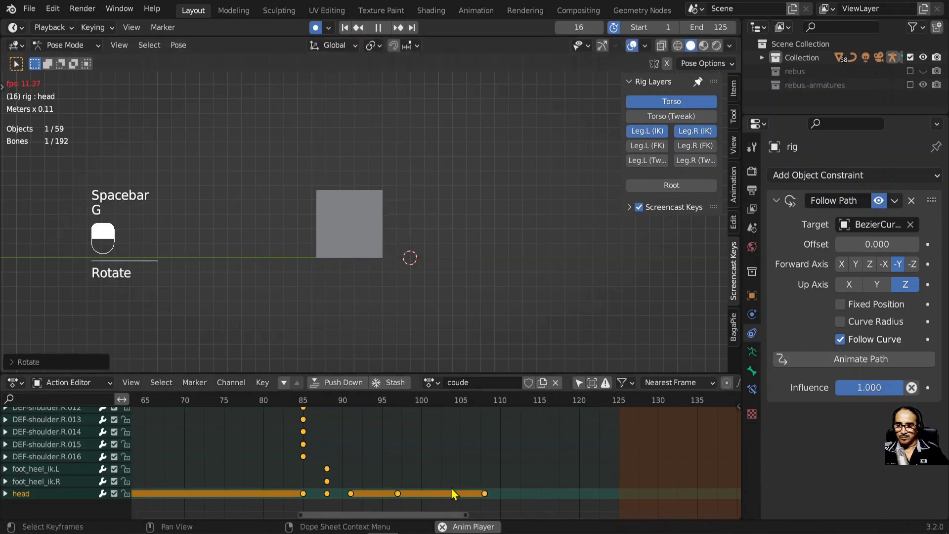
left_click_drag(518, 489, 388, 135)
key("ctrl+z")
key("space")
left_click_drag(388, 134, 312, 403)
key("space")
key("g")
key("space")
key("ctrl+z")
Step: Rotate the head into a tilt and key it at frames 94, 96 and about 99, duplicating a key
left_click_drag(332, 404, 375, 138)
key("alt+g")
key("alt+r")
left_click_drag(306, 403, 379, 503)
key("r")
key("shift+d")
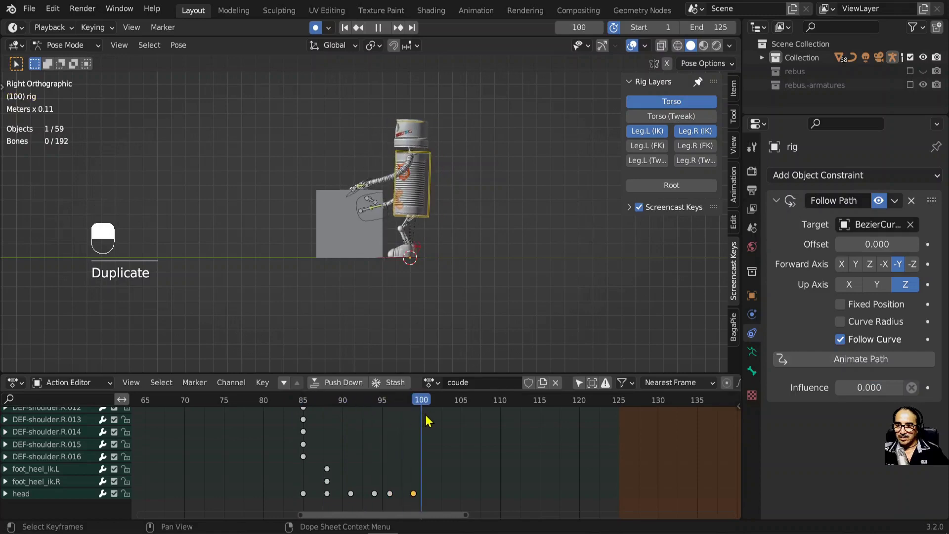
Step: Select the torso in the Action Editor and move it to key the settle at frame 100
left_click_drag(431, 188, 295, 405)
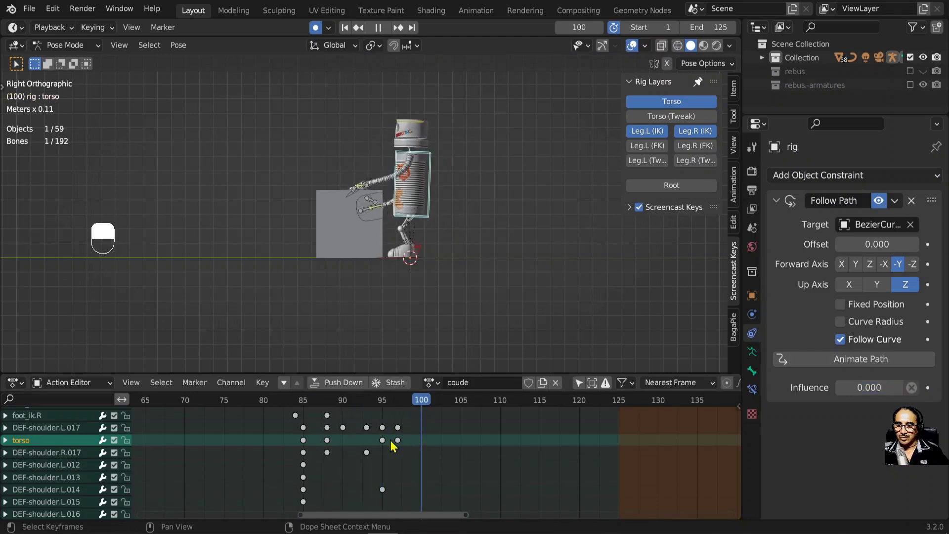
left_click_drag(389, 450, 306, 412)
key("g")
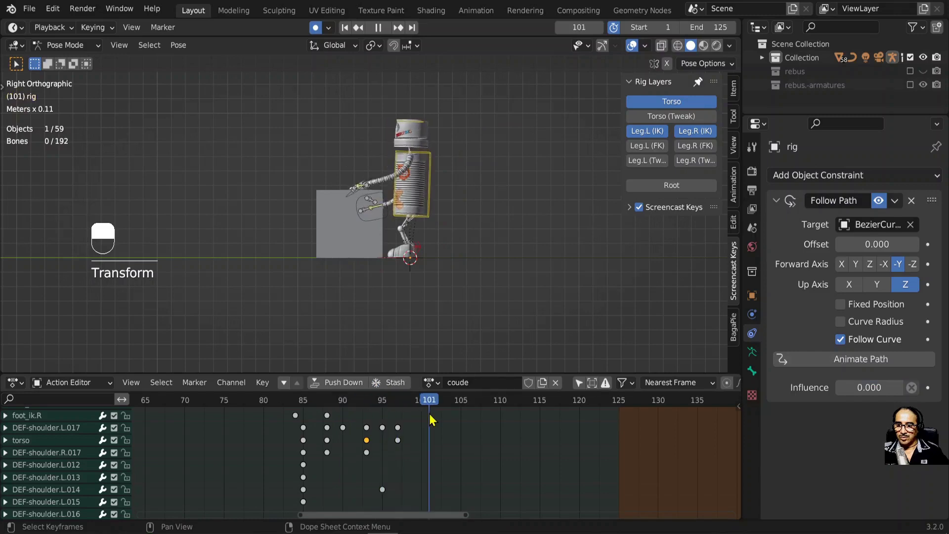
key("g")
key("g")
Step: Move and rotate the torso at frames 102–104 so the body settles after the stop
left_click_drag(438, 237, 331, 404)
key("g")
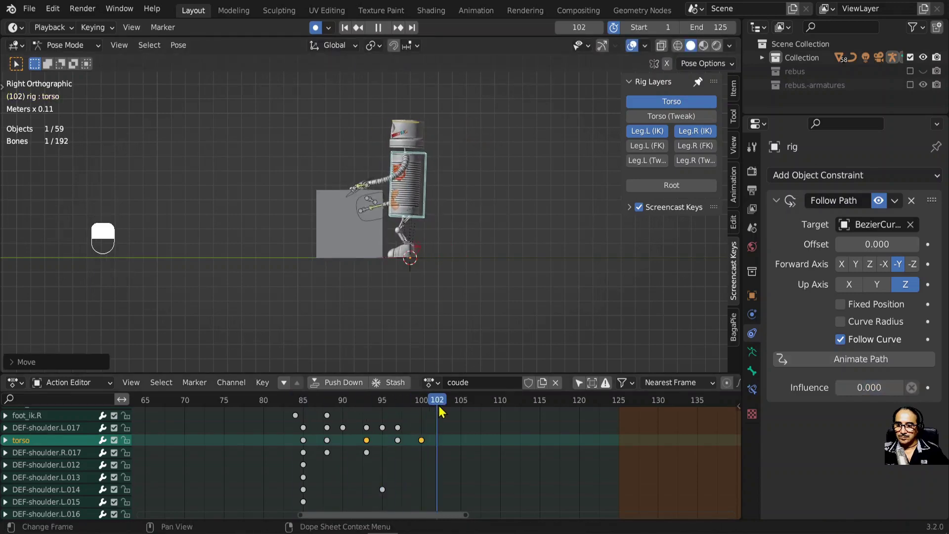
key("g")
left_click_drag(464, 277, 310, 402)
key("g")
key("r")
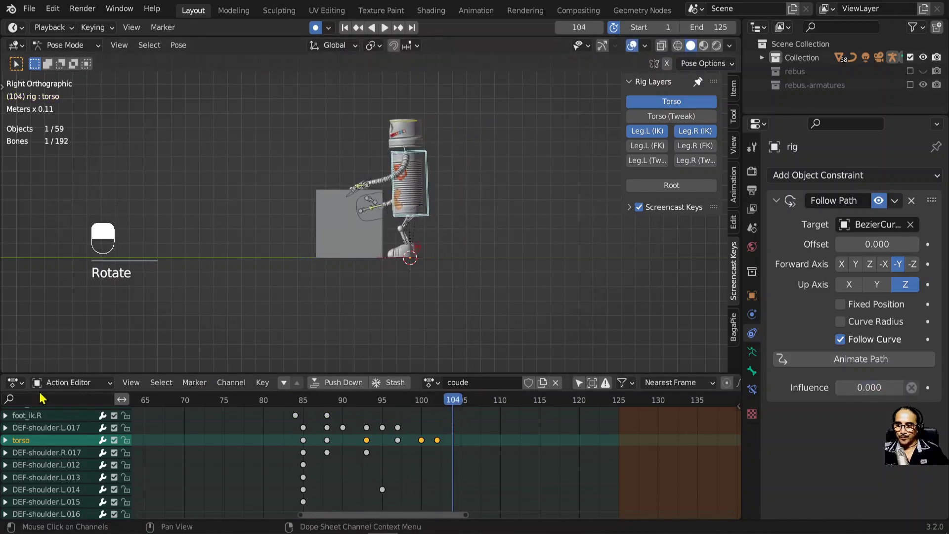
left_click_drag(106, 372, 22, 387)
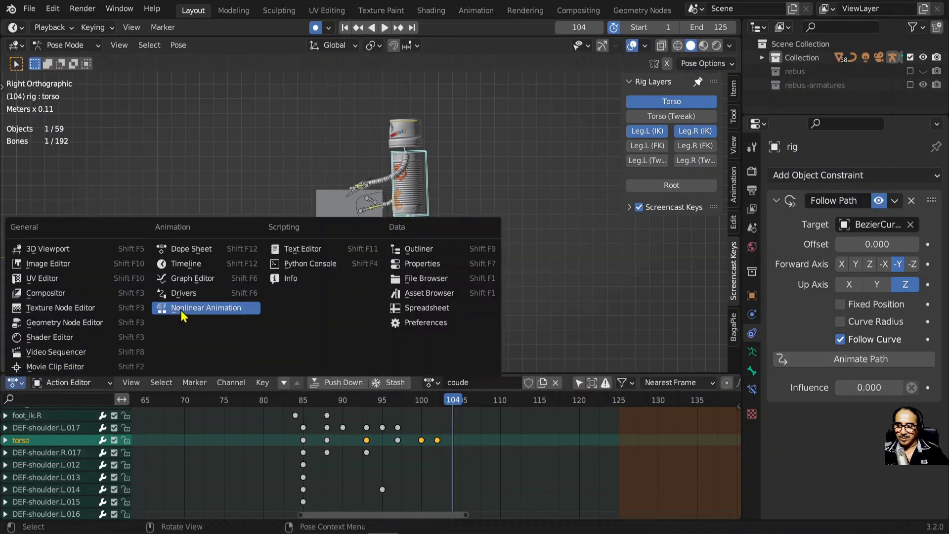
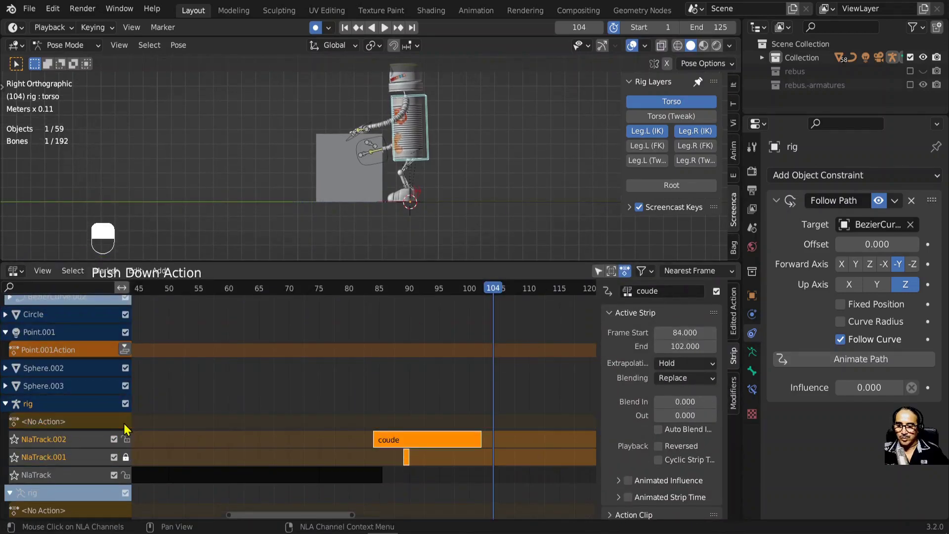
Step: Select the coude strip on NlaTrack.002 and view its extrapolation and blending settings
left_click(355, 374)
middle_click(355, 374)
right_click(354, 374)
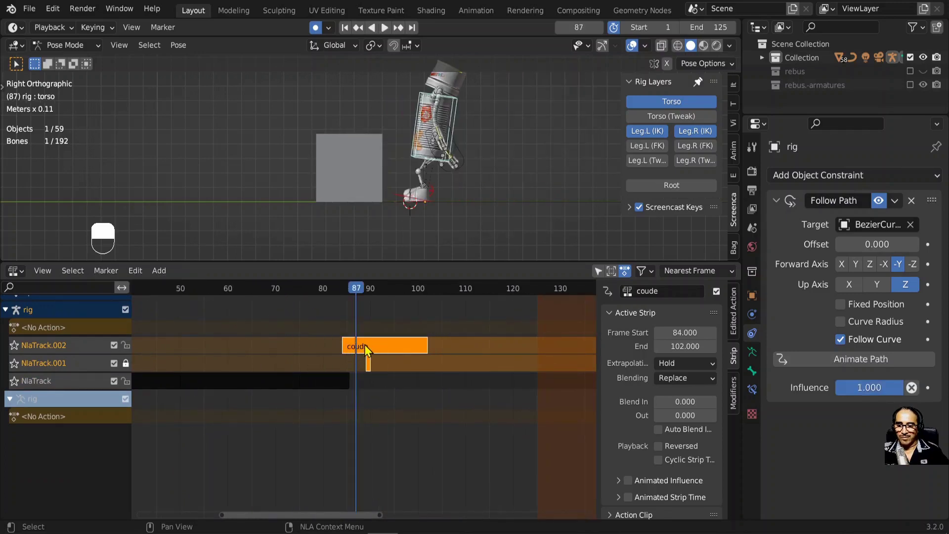
left_click_drag(692, 331, 305, 285)
left_click(304, 292)
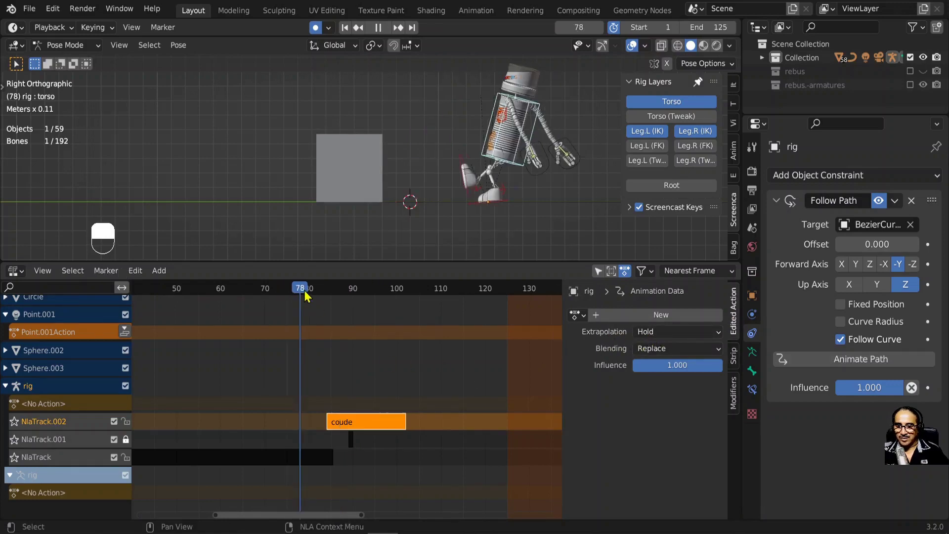
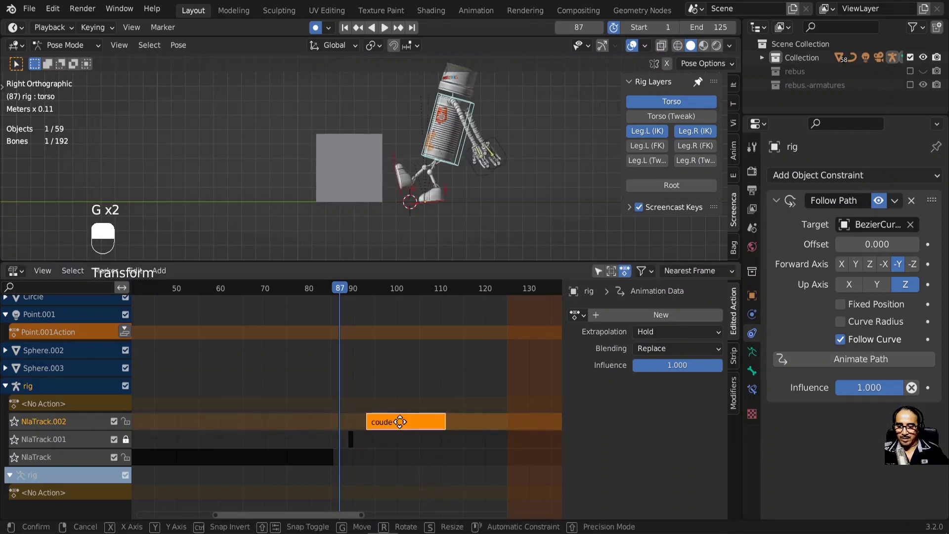
Step: Slide the coude strip along its track to a new frame, trying several positions
key("g")
left_click_drag(402, 431, 277, 288)
right_click(402, 428)
key("g")
key("g")
middle_click(360, 379)
right_click(361, 380)
key("g")
Step: Reselect the coude strip and grab it again while playback runs through the robot's stop
middle_click(321, 332)
right_click(320, 331)
middle_click(54, 388)
right_click(54, 387)
middle_click(396, 385)
right_click(396, 385)
key("g")
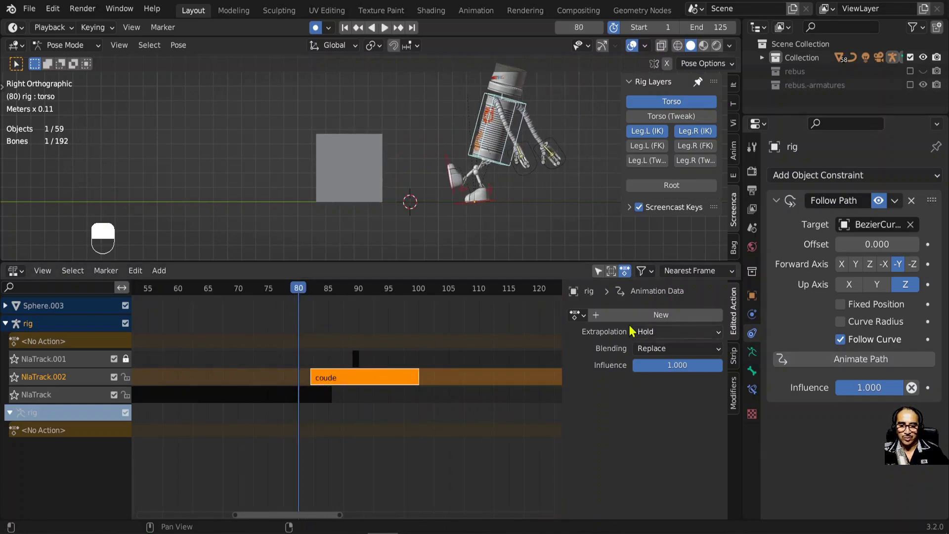
left_click_drag(739, 317, 669, 366)
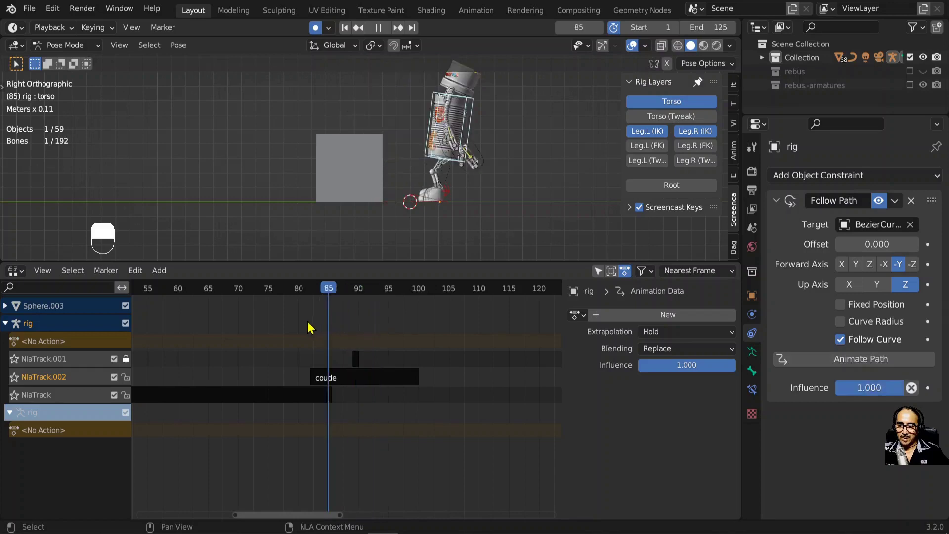
Step: Move the coude strip onto the walk track and try a transition between the two strips
key("g")
left_click_drag(394, 423, 374, 400)
key("g")
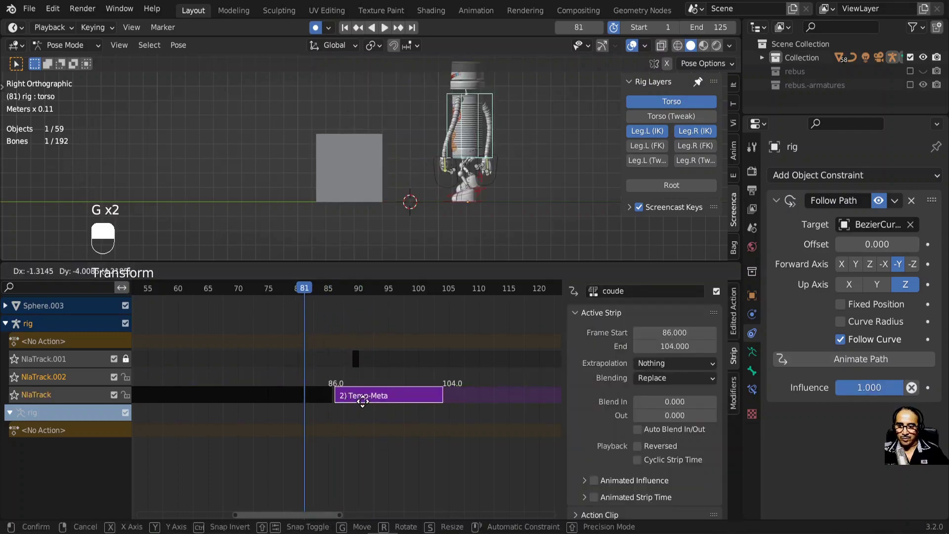
left_click_drag(294, 305, 296, 292)
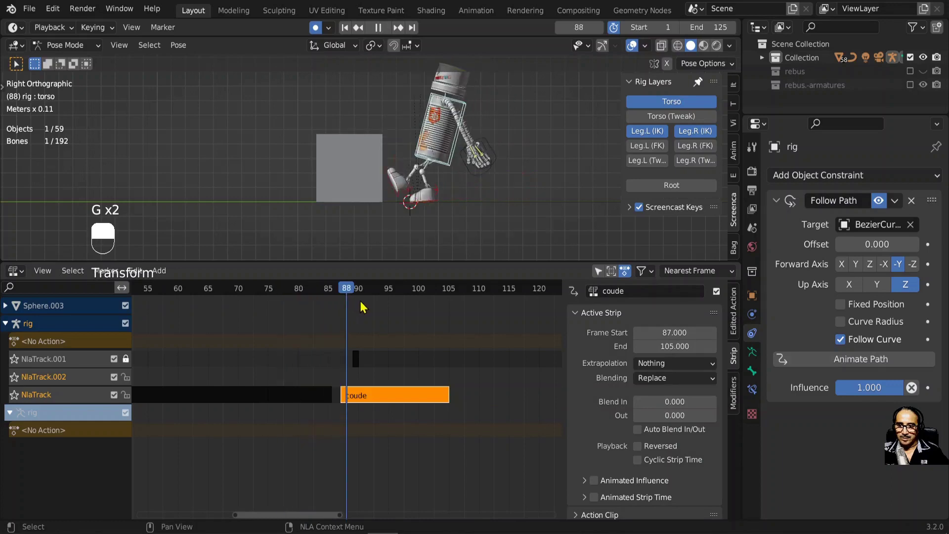
left_click_drag(374, 400, 209, 302)
key("g")
Step: Delete the transition and return the coude strip to its own track spanning frames 82–100 with Blend In 3.81
middle_click(392, 404)
right_click(391, 404)
left_click_drag(163, 273, 210, 303)
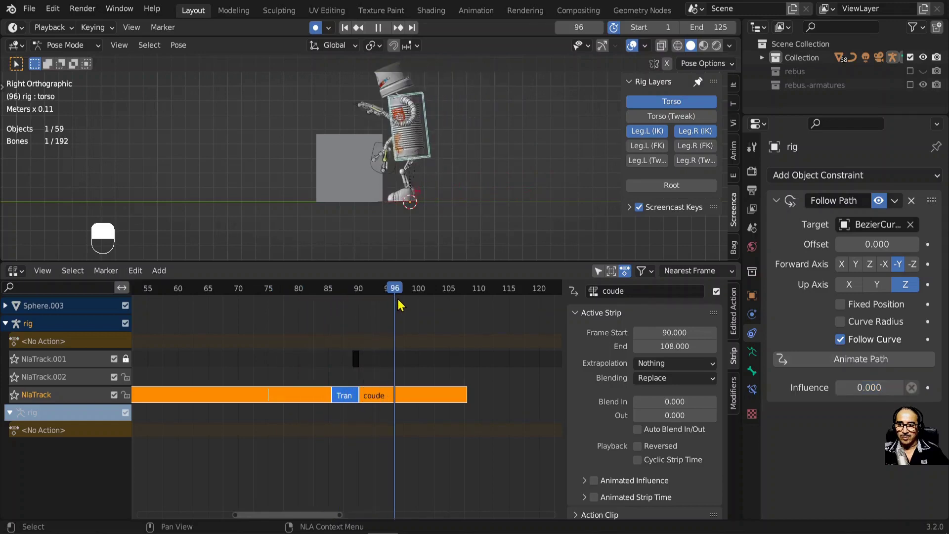
left_click_drag(356, 401, 398, 399)
key("x")
left_click_drag(400, 398, 346, 382)
key("g")
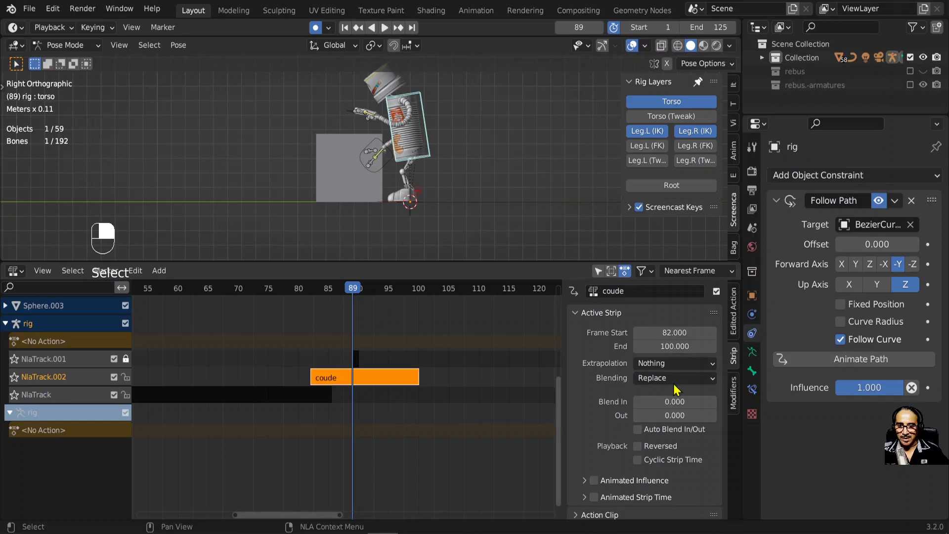
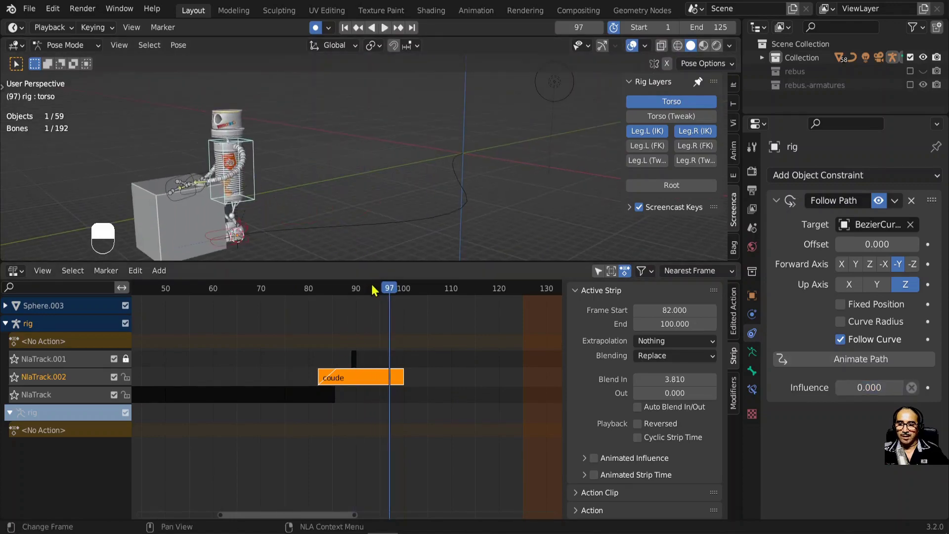
Step: Set the Extrapolation mode to Hold Forward so the coude pose is held after the strip ends
left_click_drag(419, 307, 387, 375)
middle_click(383, 392)
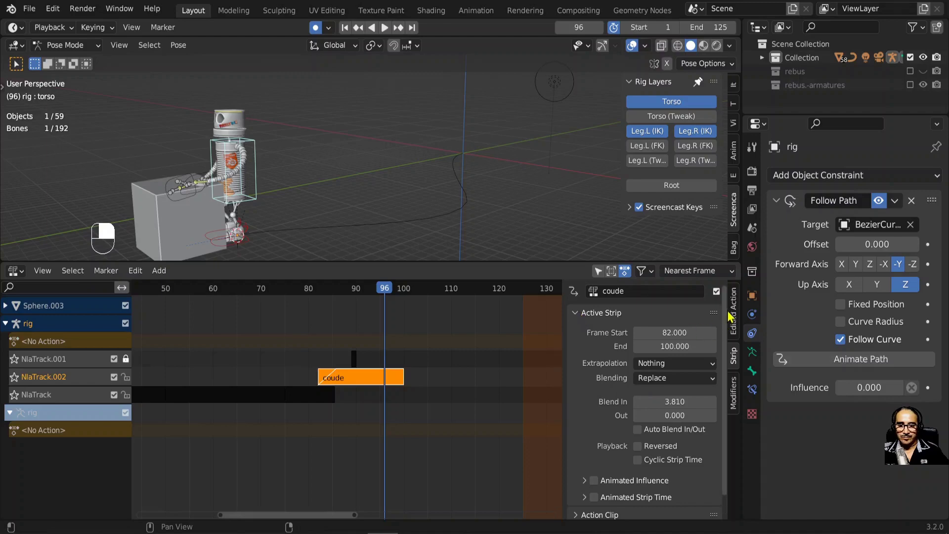
middle_click(736, 314)
left_click_drag(677, 337, 695, 385)
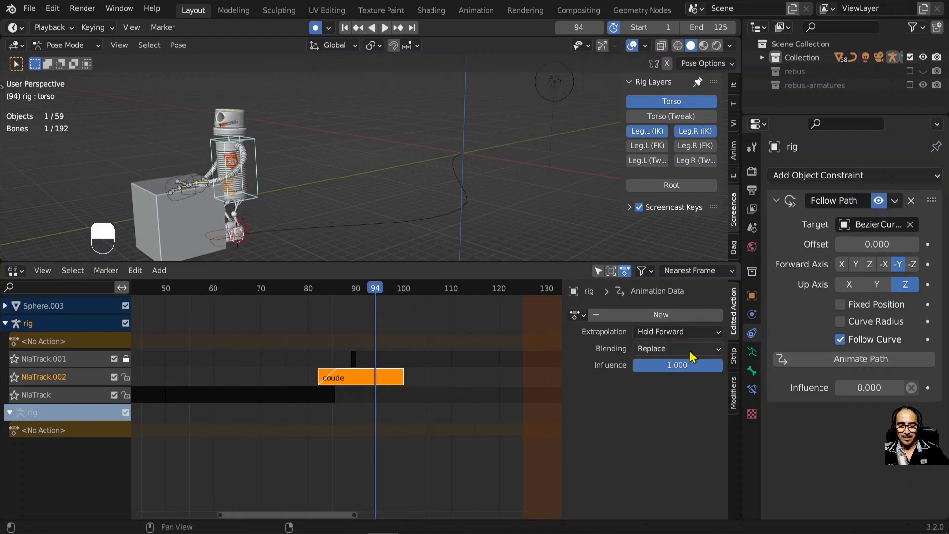
left_click_drag(383, 386, 738, 359)
left_click_drag(737, 355, 679, 370)
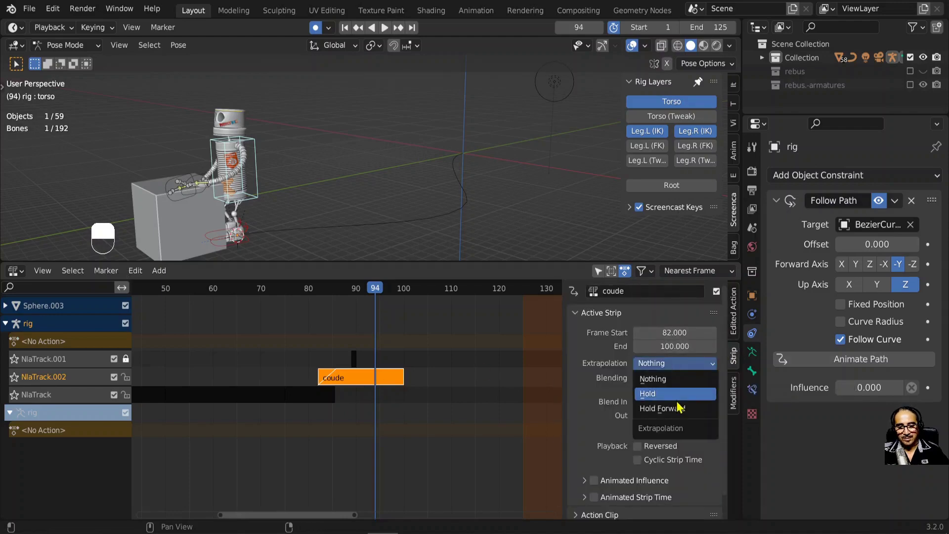